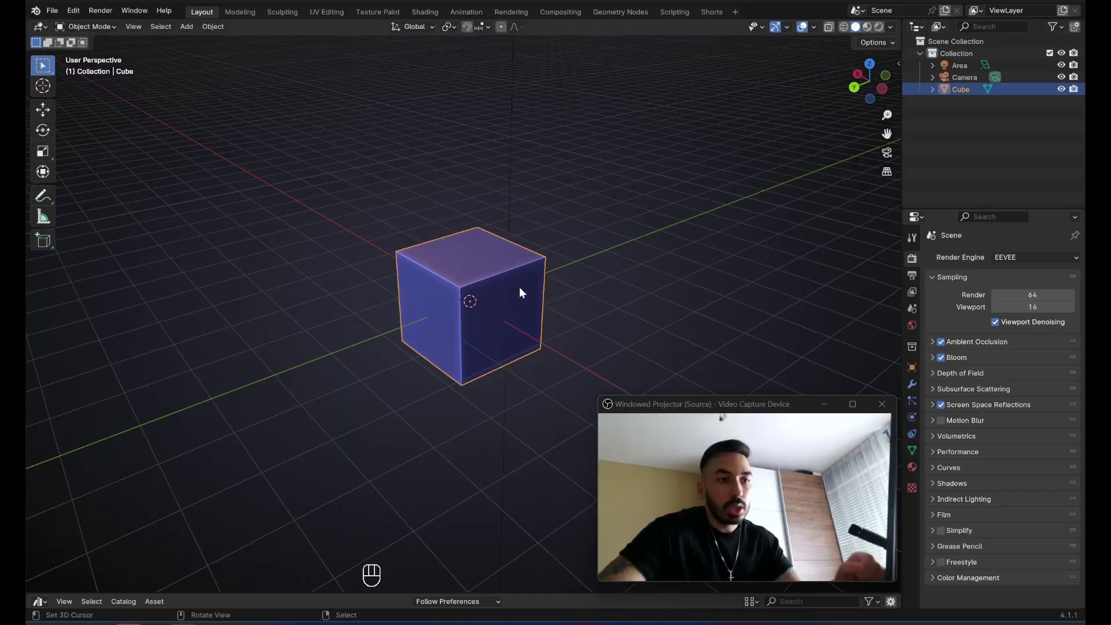
# Select and delete the default cube from the scene.
pyautogui.click(526, 263)
pyautogui.click(516, 255)
pyautogui.press('x')
# Add a circle mesh with 16 vertices and enter Edit Mode on it.
pyautogui.press('shift+a')
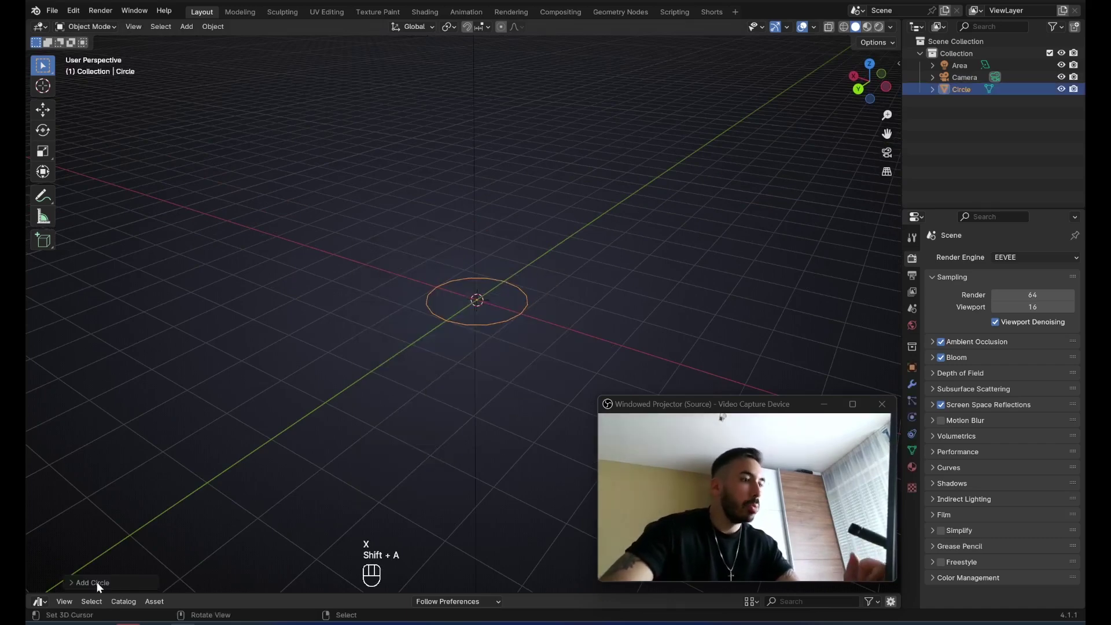
pyautogui.moveTo(97, 587); pyautogui.dragTo(145, 536)
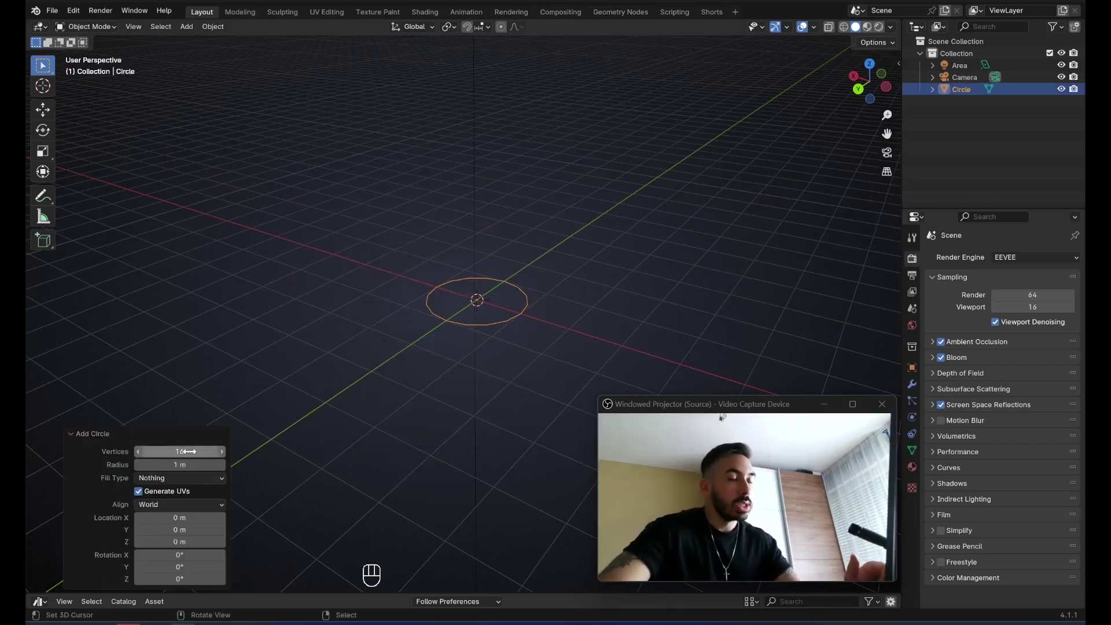
pyautogui.press('Tab')
pyautogui.click(505, 327)
# Fill and inset the circle into a disc, then extrude it upward into a cylinder body.
pyautogui.press('f')
pyautogui.press('i')
pyautogui.press('e')
pyautogui.press('s')
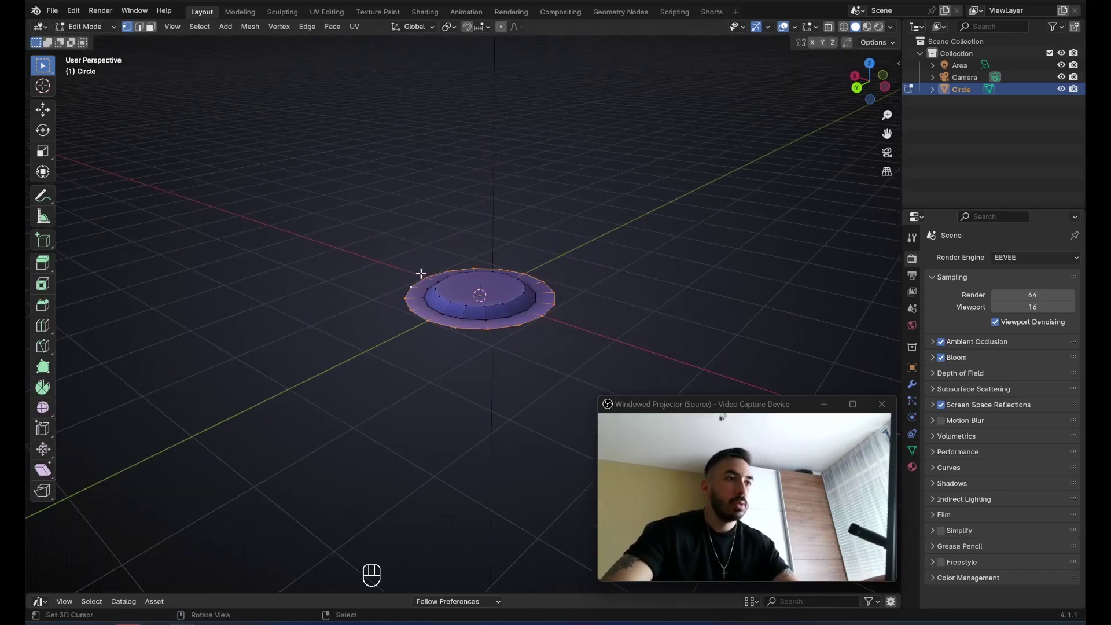
pyautogui.click(422, 241)
pyautogui.click(464, 265)
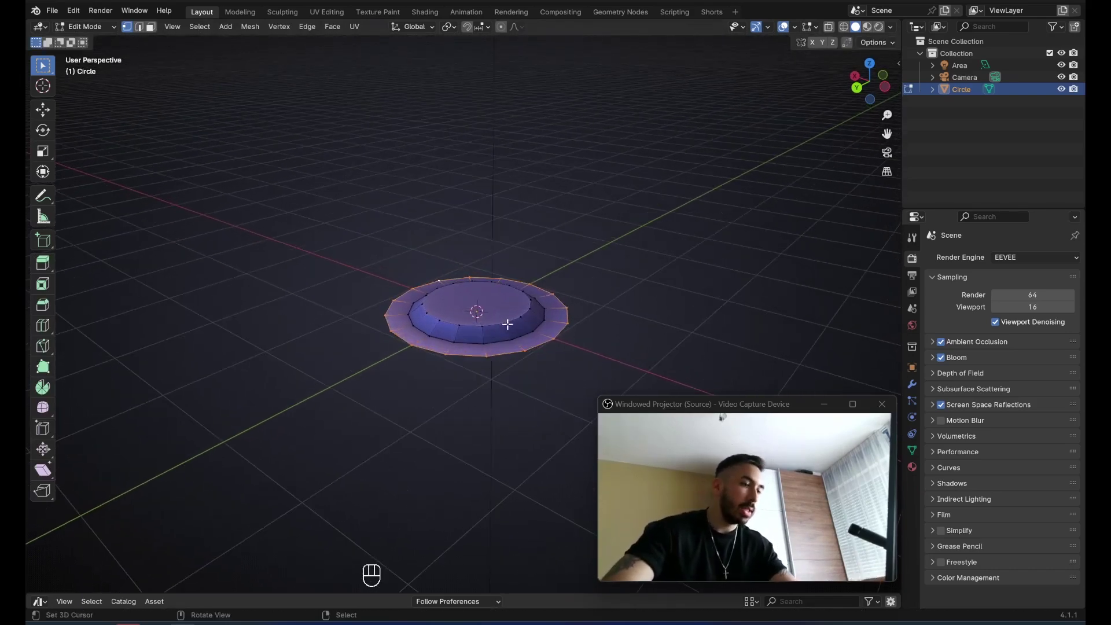
pyautogui.press('e')
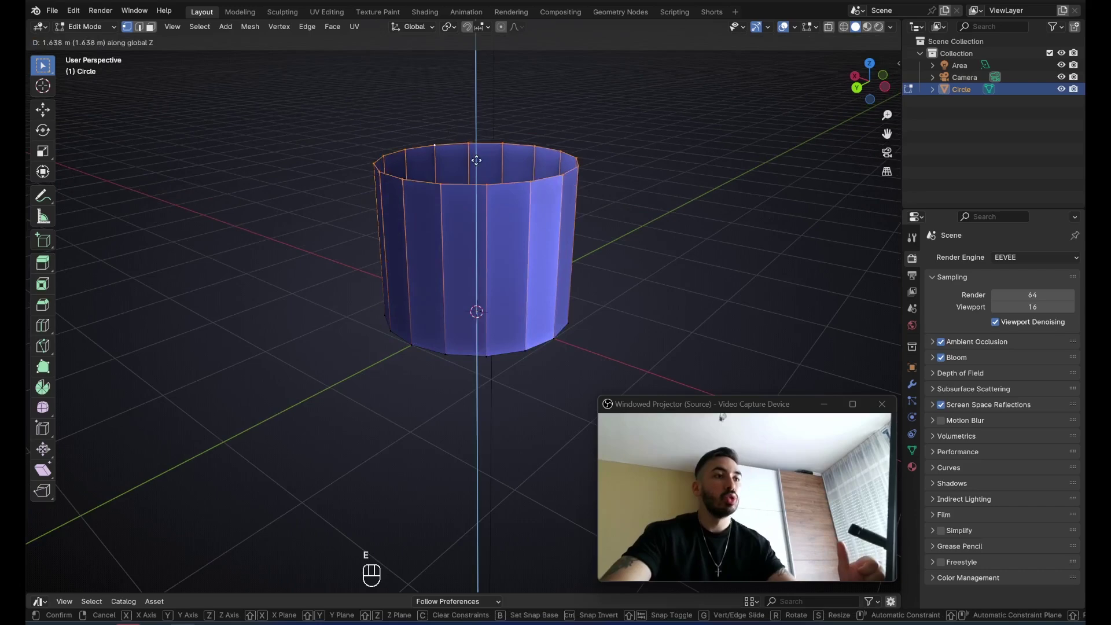
pyautogui.click(538, 152)
pyautogui.moveTo(529, 211); pyautogui.dragTo(509, 236)
# Extrude the top into a shoulder and round it with a multi-segment bevel.
pyautogui.press('f')
pyautogui.press('i')
pyautogui.click(545, 260)
pyautogui.press('e')
pyautogui.click(553, 260)
pyautogui.click(506, 221)
pyautogui.click(587, 233)
pyautogui.press('ctrl+b')
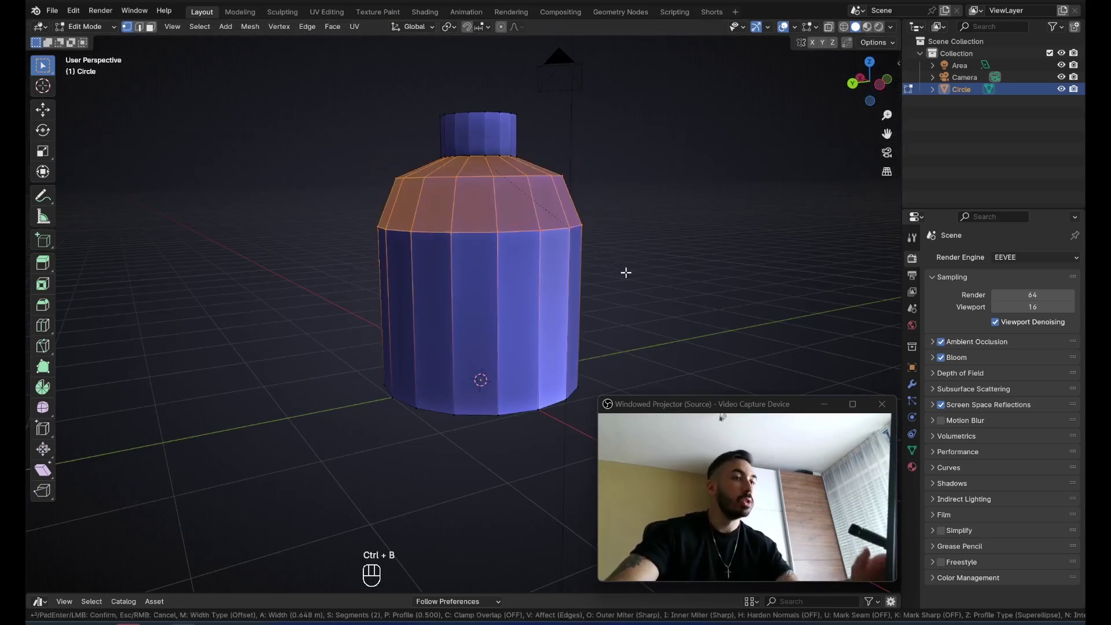
pyautogui.press('ctrl+b')
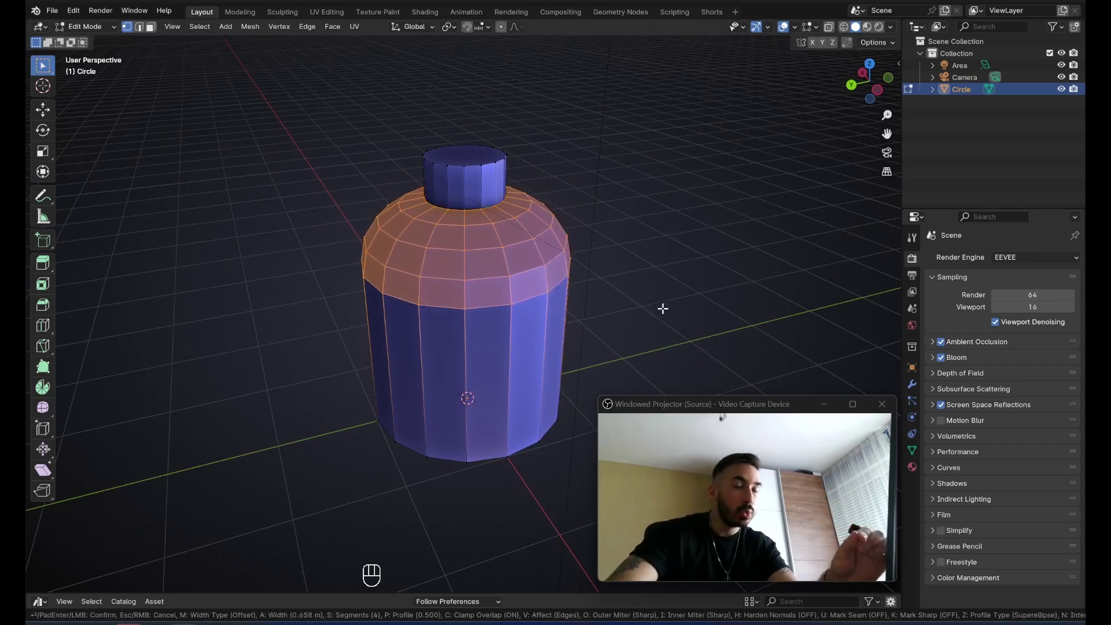
pyautogui.press('3')
# Scale the neck edge loop inward horizontally to form a narrow neck.
pyautogui.press('a')
pyautogui.doubleClick(547, 214)
pyautogui.press('m')
pyautogui.click(456, 227)
pyautogui.press('s')
pyautogui.press('s')
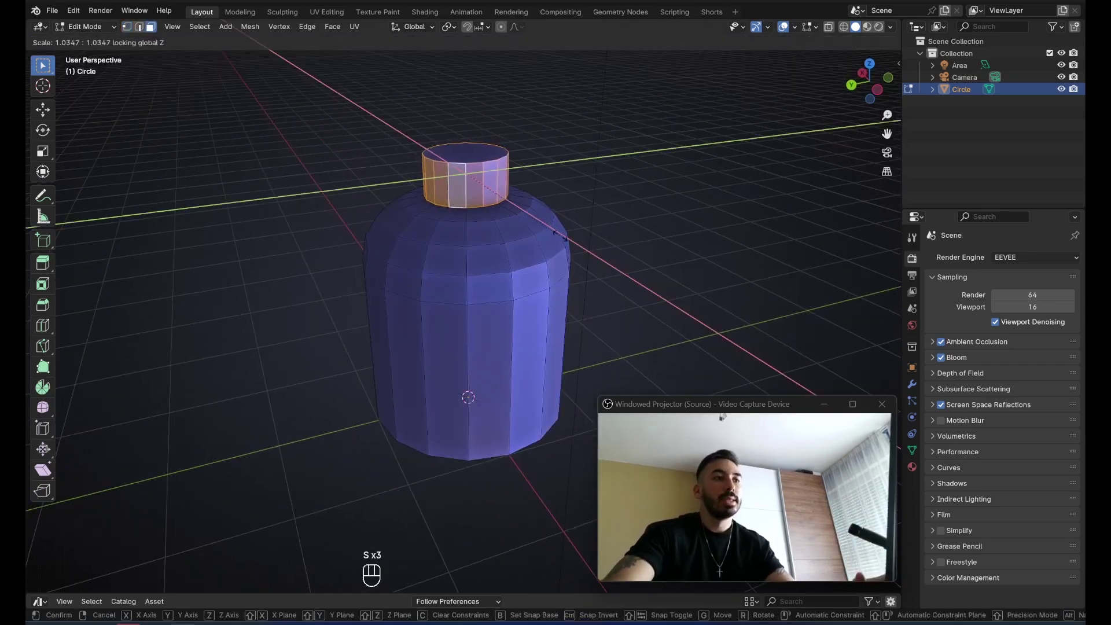
pyautogui.press('ctrl+z')
pyautogui.click(481, 170)
pyautogui.press('ctrl+z')
pyautogui.press('x')
pyautogui.press('z')
pyautogui.moveTo(527, 232); pyautogui.dragTo(511, 244)
# Select the whole bottle shell, duplicate it and shrink the copy inward along its normals.
pyautogui.press('a')
pyautogui.press('a')
pyautogui.click(464, 294)
pyautogui.press('c')
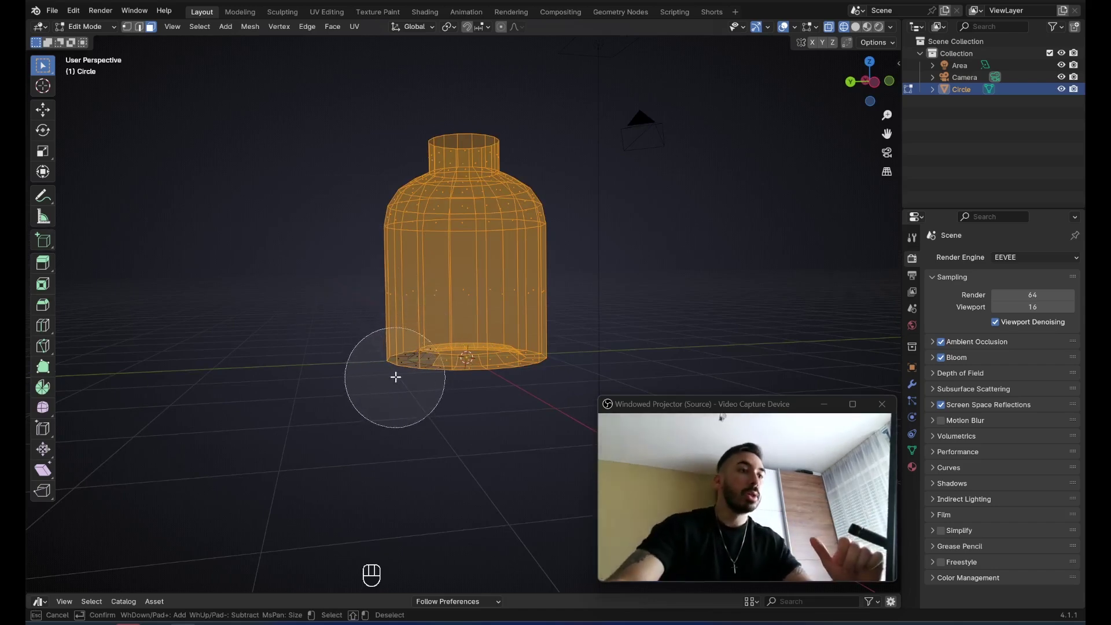
pyautogui.press('c')
pyautogui.click(536, 380)
pyautogui.press('shift+d')
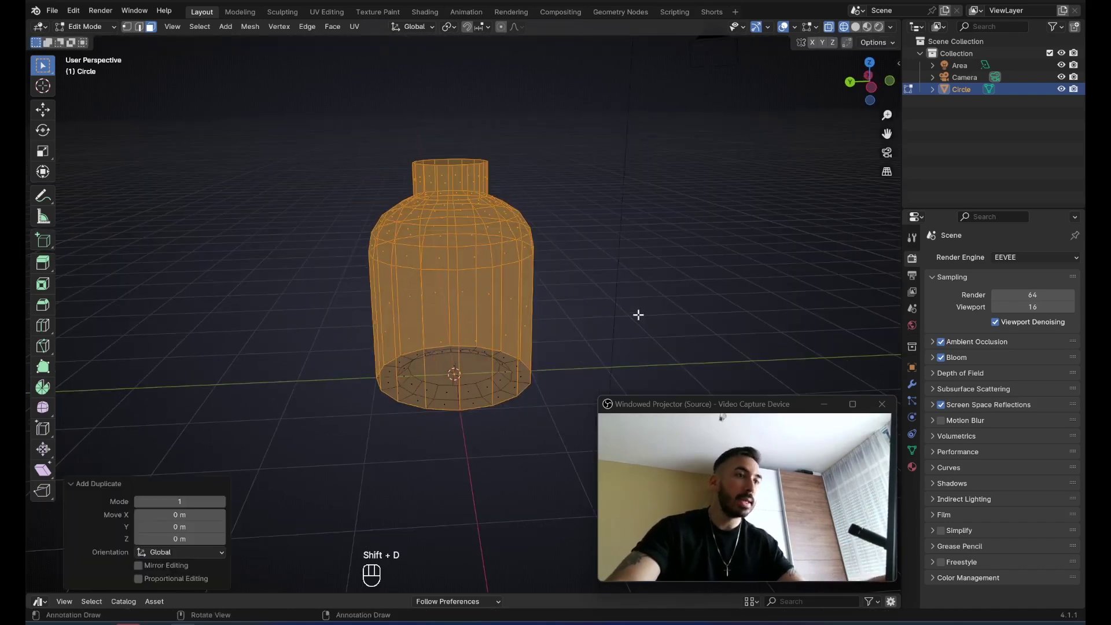
pyautogui.press('alt+s')
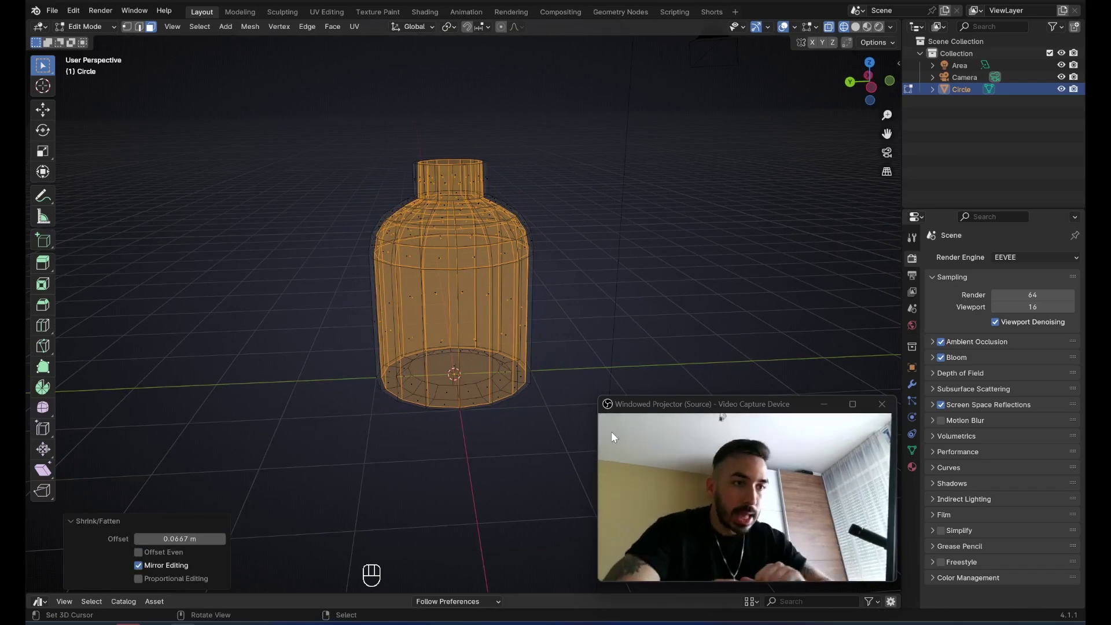
pyautogui.click(402, 372)
# Adjust the inner copy's bottom geometry from front view with grab, fill and bevel.
pyautogui.click(346, 402)
pyautogui.press('1')
pyautogui.click(347, 399)
pyautogui.click(362, 397)
pyautogui.press('g')
pyautogui.press('g')
pyautogui.press('f')
pyautogui.press('ctrl+b')
pyautogui.press('g')
pyautogui.press('Tab')
# Select the inner bottom and move it upward along Z to thicken the base.
pyautogui.press('a')
pyautogui.press('a')
pyautogui.press('a')
pyautogui.press('b')
pyautogui.press('g')
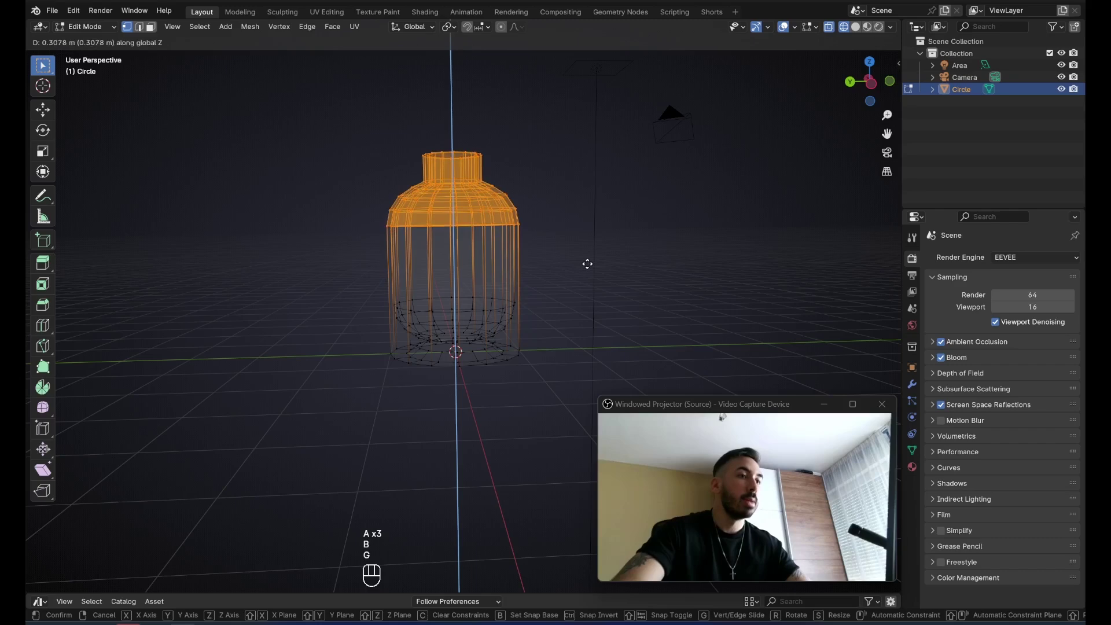
pyautogui.press('Tab')
pyautogui.press('z')
pyautogui.press('2')
pyautogui.press('a')
pyautogui.click(433, 193)
pyautogui.press('l')
pyautogui.press('z')
# Nudge the inner bottom further along Z and recalculate the shell's normals.
pyautogui.click(526, 281)
pyautogui.press('g')
pyautogui.press('z')
pyautogui.click(520, 256)
pyautogui.press('ctrl+n')
pyautogui.moveTo(796, 30); pyautogui.dragTo(542, 252)
# Show face orientation, select the linked shell faces and recalculate normals outward.
pyautogui.press('a')
pyautogui.moveTo(448, 174); pyautogui.dragTo(395, 190)
pyautogui.click(413, 203)
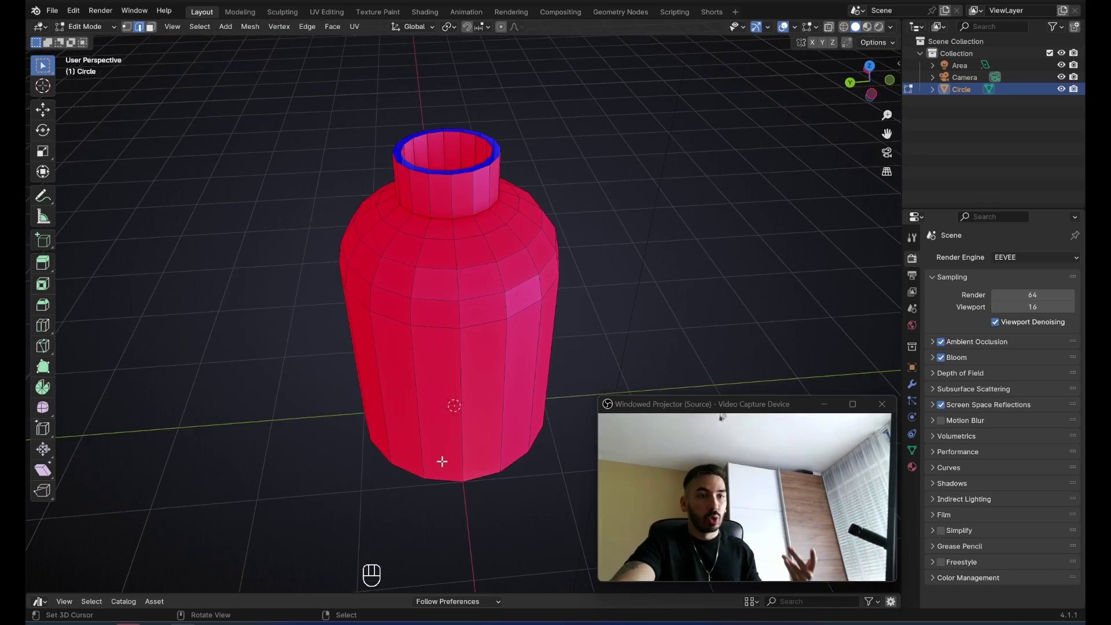
pyautogui.click(464, 419)
pyautogui.click(493, 268)
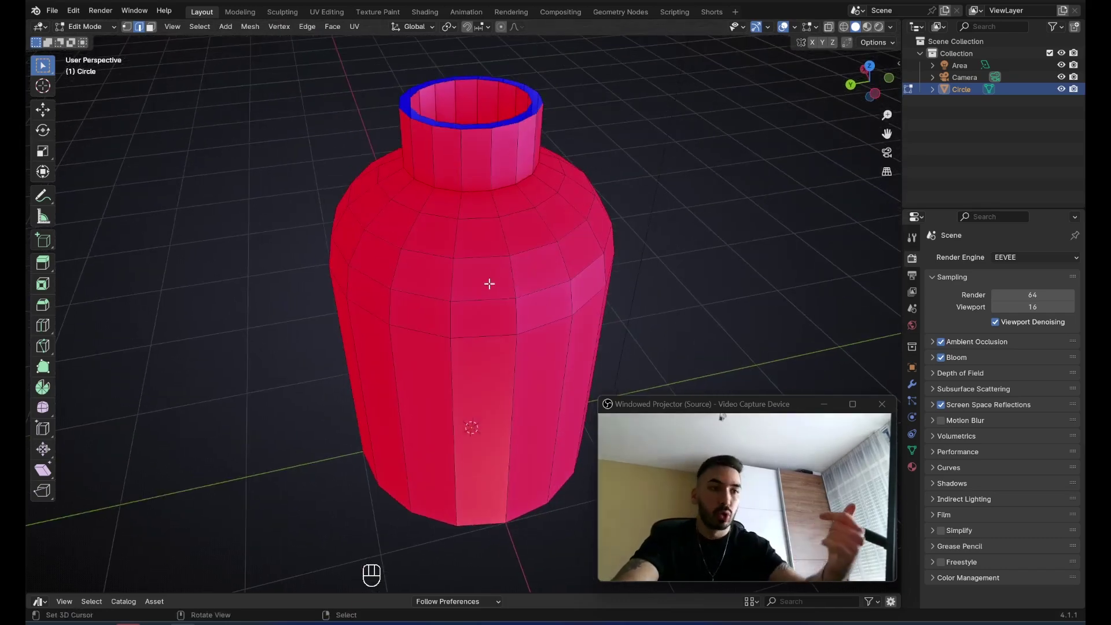
pyautogui.click(408, 309)
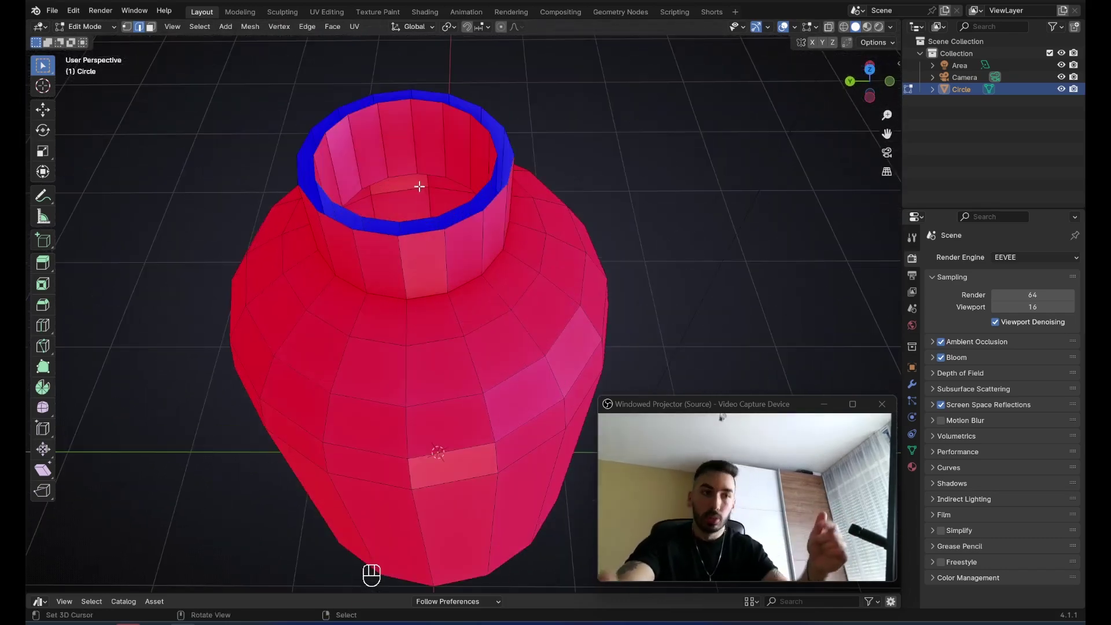
pyautogui.press('a')
pyautogui.press('ctrl+n')
pyautogui.press('a')
pyautogui.press('l')
pyautogui.press('g')
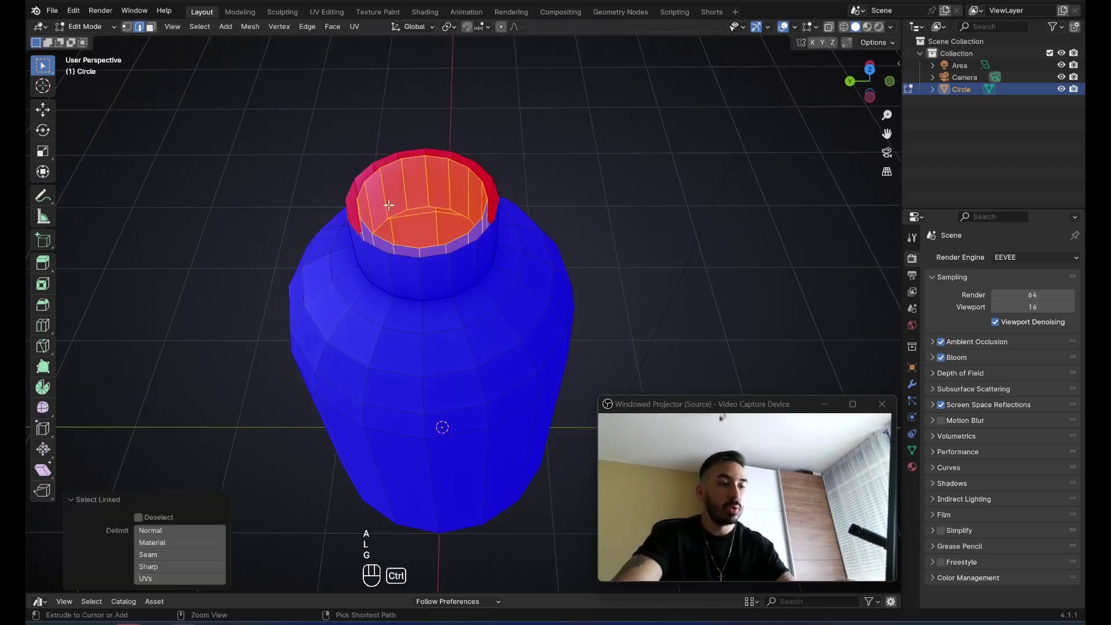
pyautogui.press('ctrl+n')
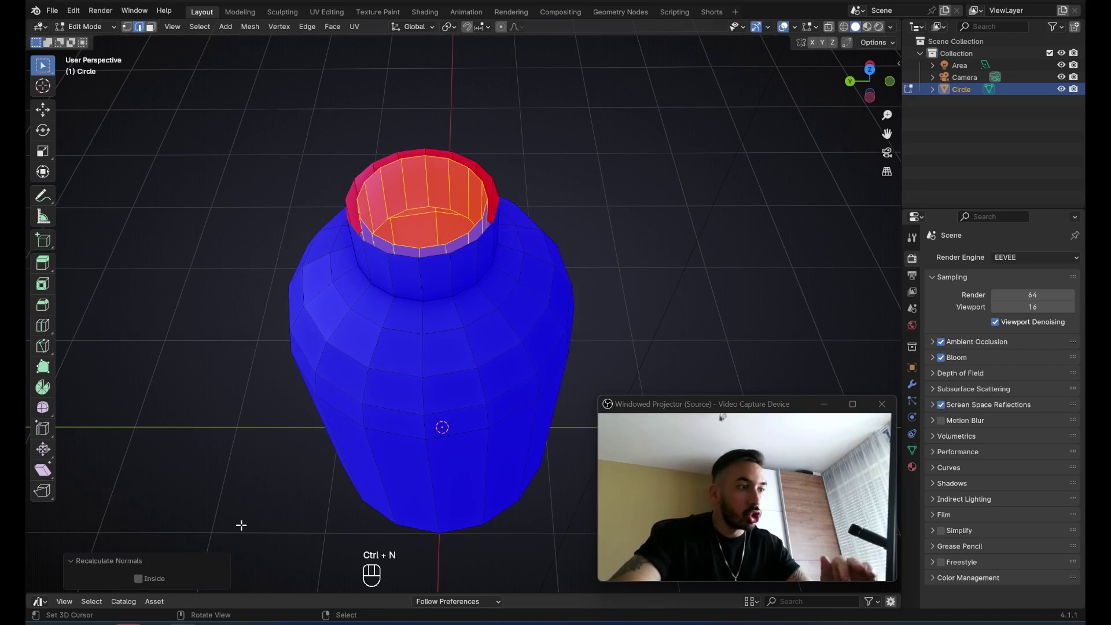
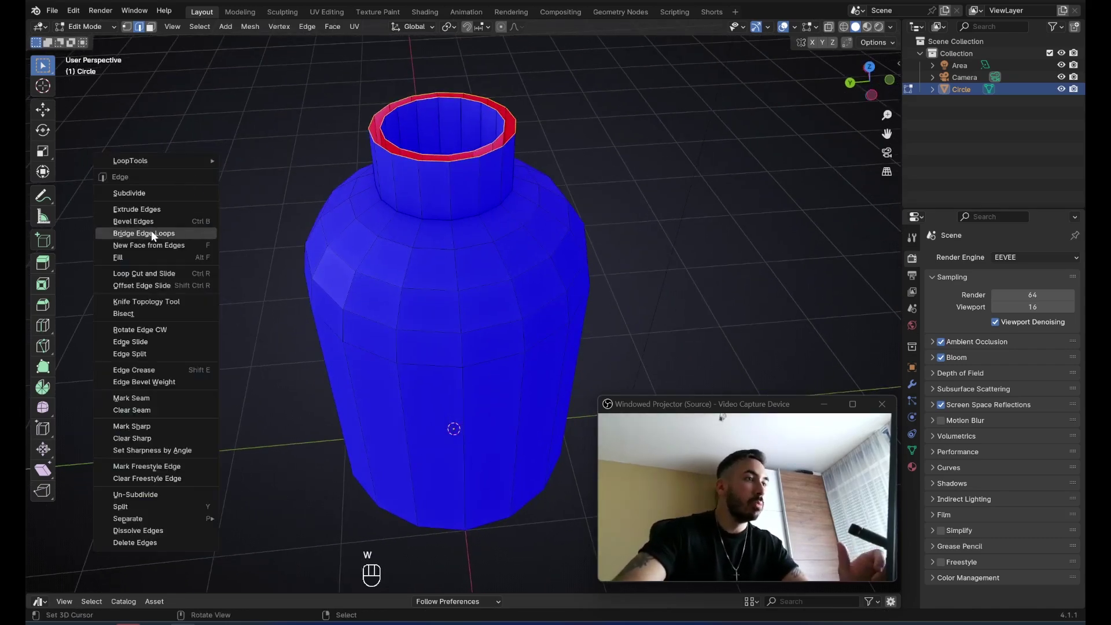
# Bridge the inner and outer rim loops into a closed lip and add a level-0 subdivision modifier.
pyautogui.moveTo(733, 151); pyautogui.dragTo(521, 270)
pyautogui.click(467, 252)
pyautogui.press('Tab')
pyautogui.press('Tab')
pyautogui.press('ctrl+2')
pyautogui.press('ctrl+0')
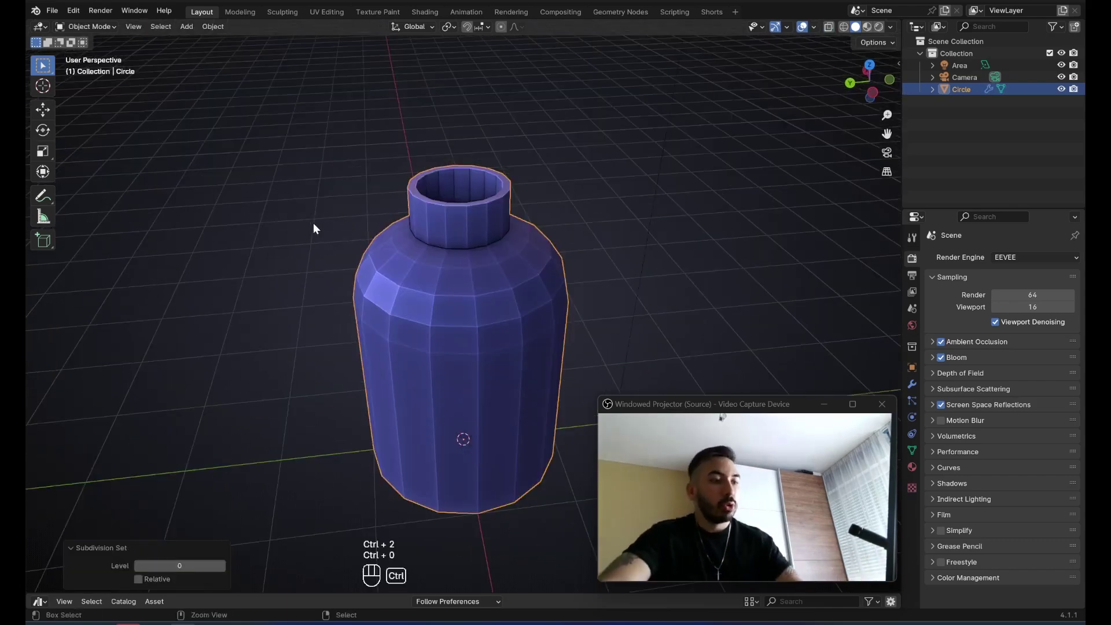
# Select the rim and similar neck edge loops and bevel them.
pyautogui.press('ctrl+2')
pyautogui.click(391, 245)
pyautogui.press('Tab')
pyautogui.press('2')
pyautogui.doubleClick(427, 151)
pyautogui.press('shift+z')
pyautogui.press('shift+g')
pyautogui.press('z')
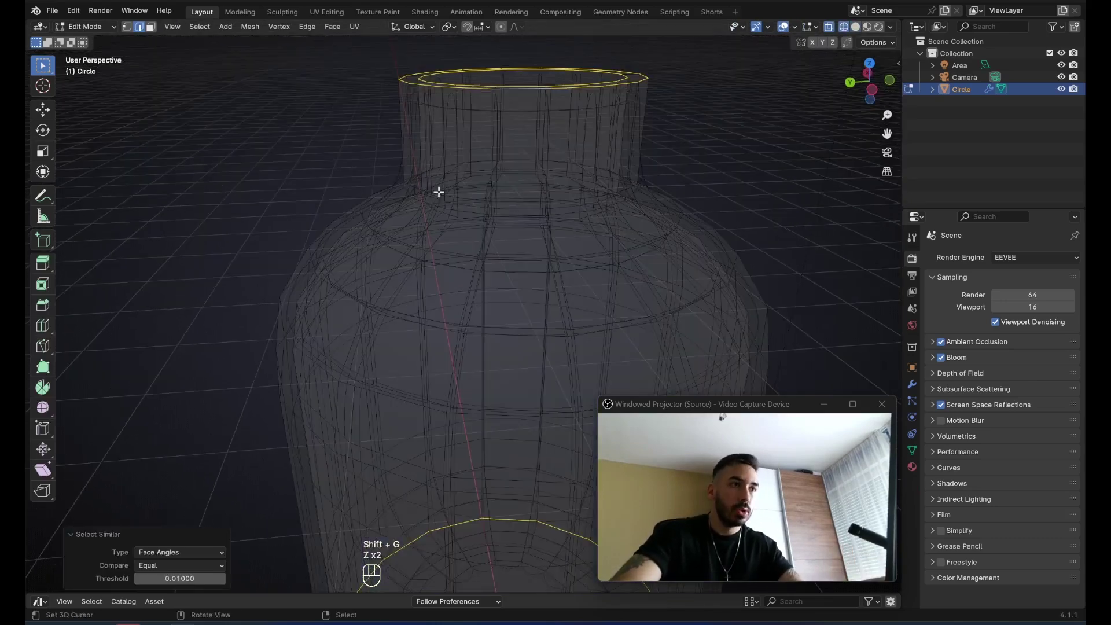
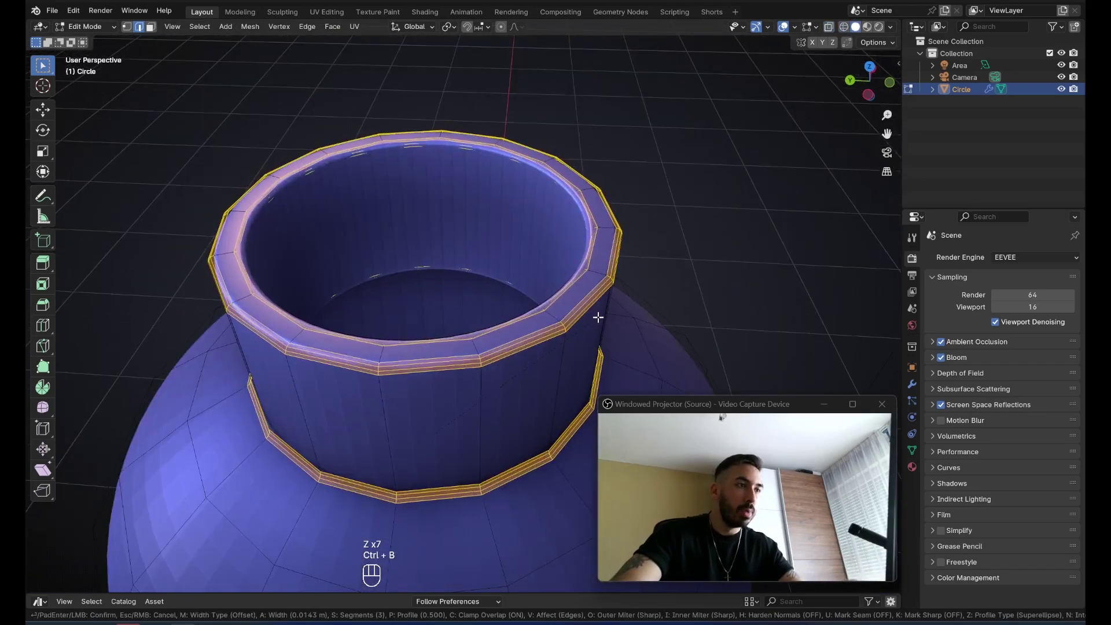
pyautogui.click(557, 291)
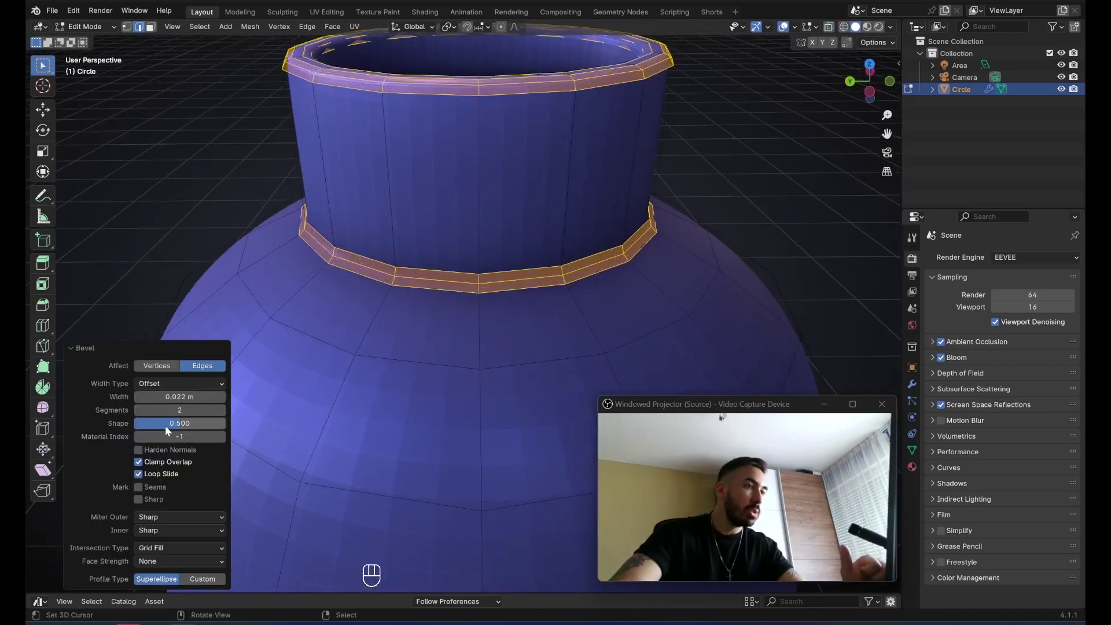
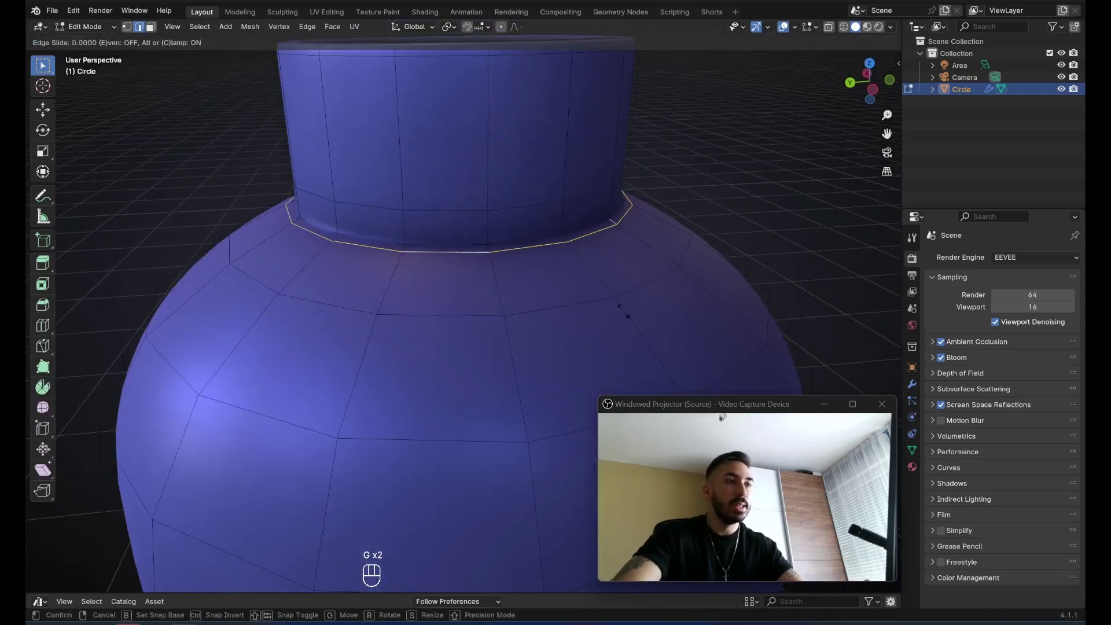
# Slide an edge loop along the neck base, leave Edit Mode and shade the bottle smooth.
pyautogui.press('2')
pyautogui.press('g')
pyautogui.press('Tab')
pyautogui.moveTo(512, 247); pyautogui.dragTo(499, 241)
pyautogui.click(490, 240)
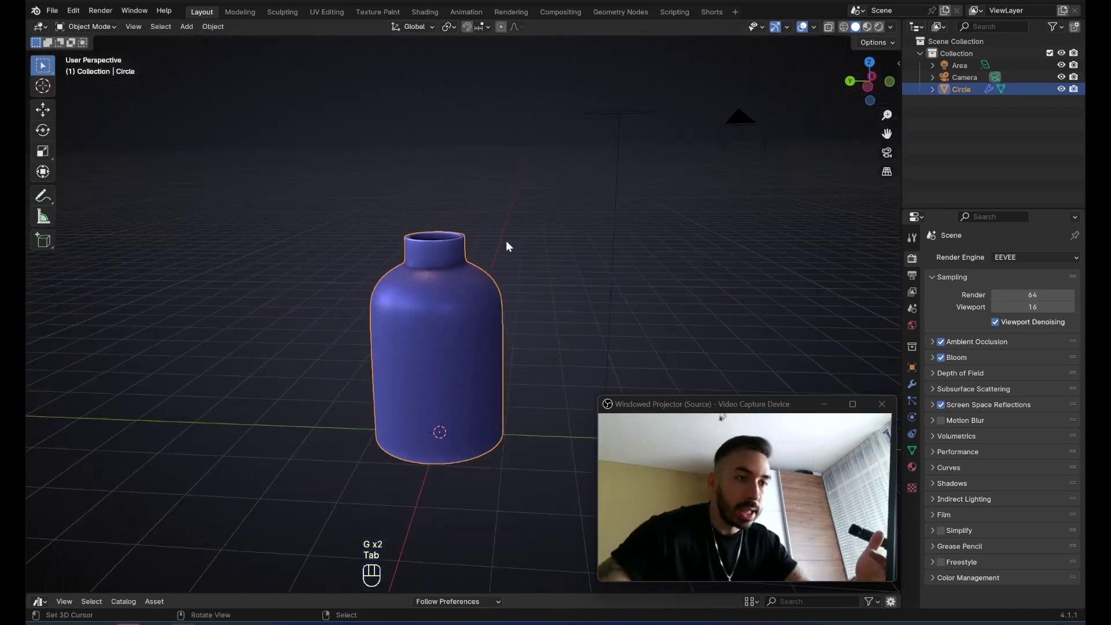
pyautogui.press('Tab')
pyautogui.press('1')
# Add an extra tightening loop at the neck while toggling the shading view.
pyautogui.click(561, 288)
pyautogui.press('Tab')
pyautogui.press('z')
pyautogui.press('z')
pyautogui.click(483, 283)
pyautogui.click(525, 295)
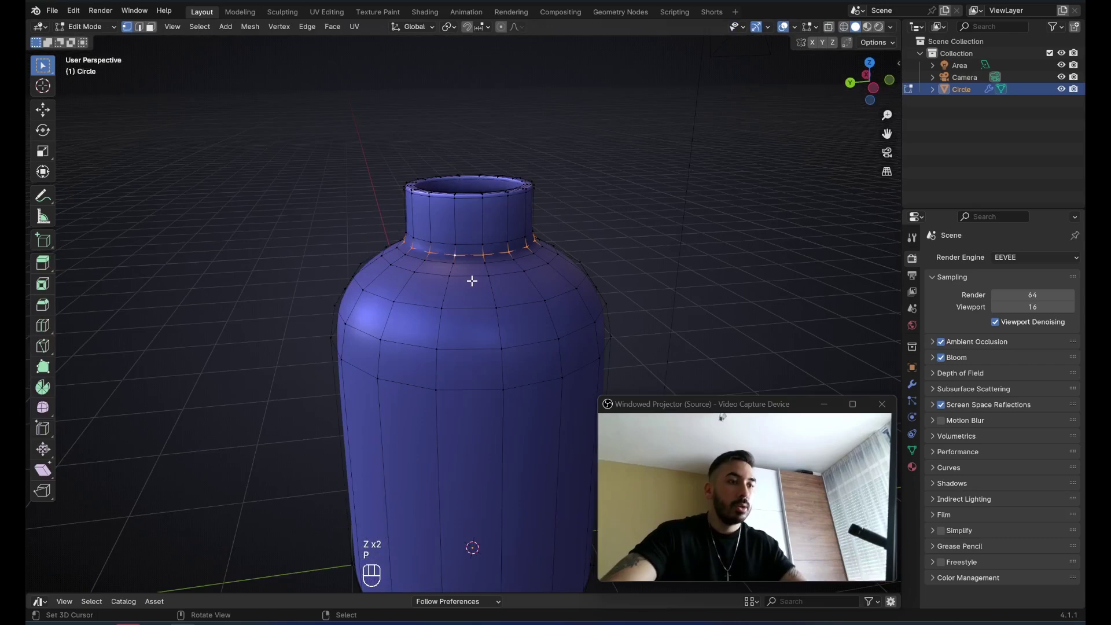
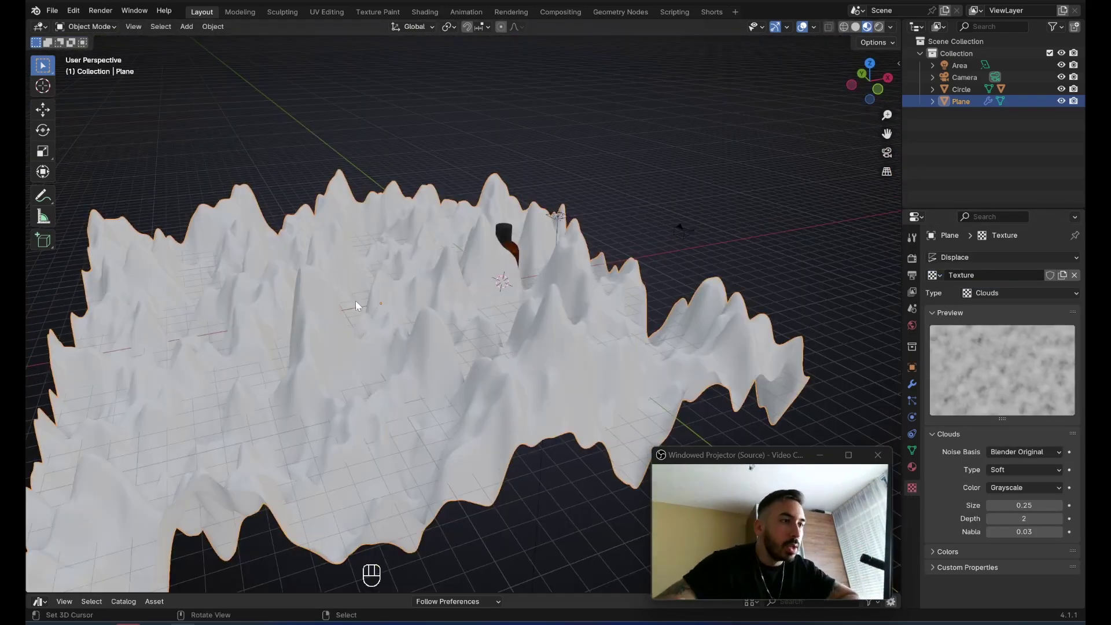
# Lower the plane's Displace modifier strength so the spikes become gentle low ripples.
pyautogui.moveTo(417, 301); pyautogui.dragTo(517, 319)
pyautogui.click(517, 319)
pyautogui.moveTo(444, 370); pyautogui.dragTo(490, 344)
pyautogui.click(471, 310)
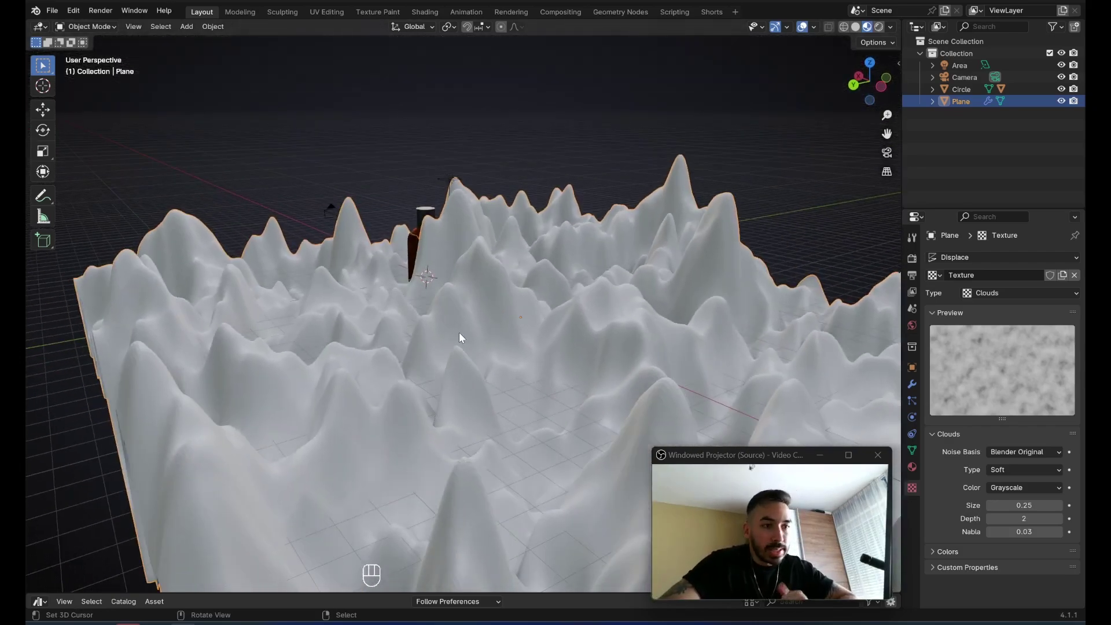
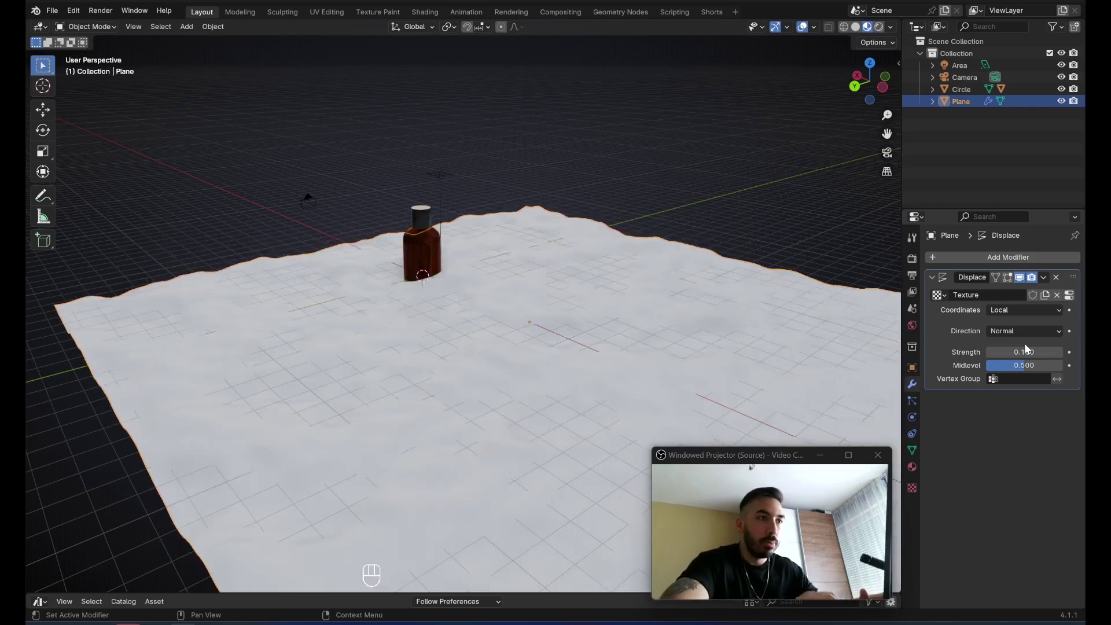
pyautogui.middleClick(609, 344)
# Give the plane a new dark material and set its texture to Voronoi F4 noise with depth 4.
pyautogui.click(917, 466)
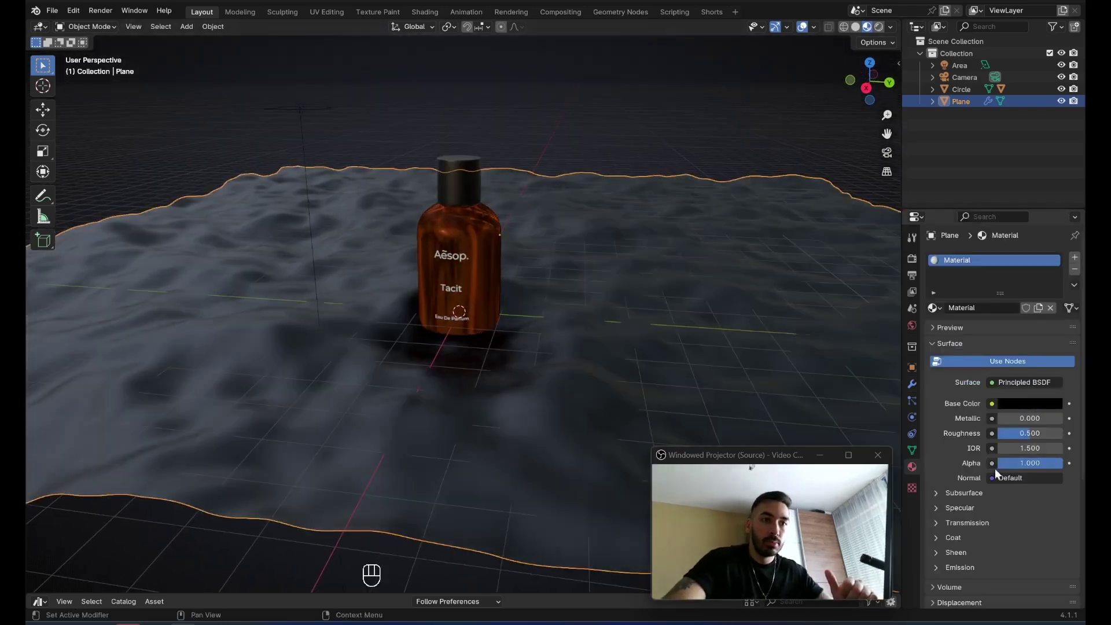
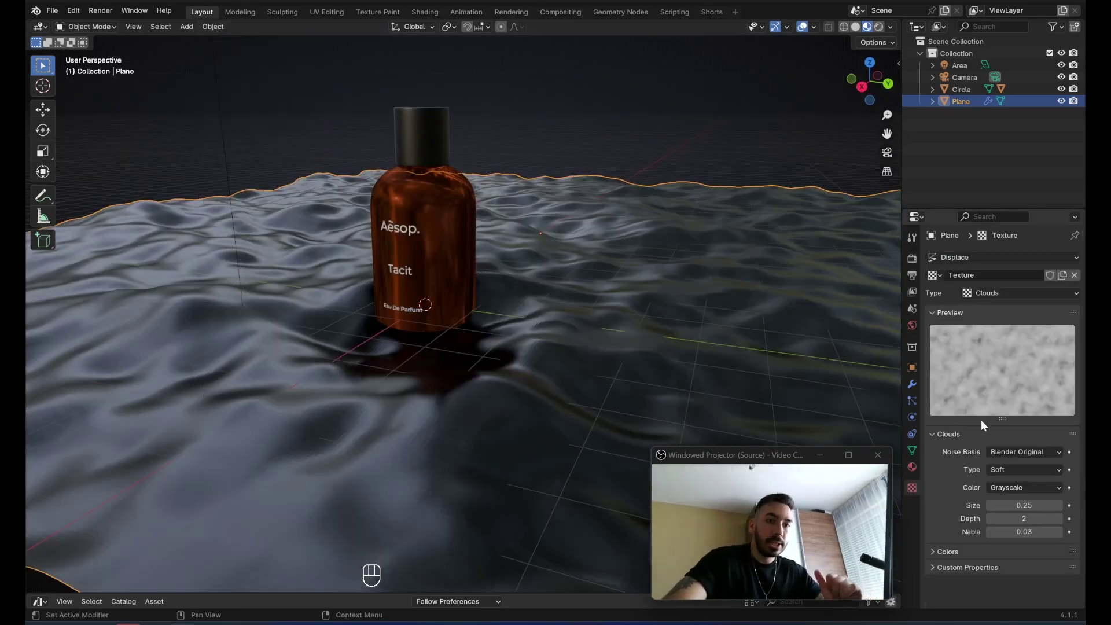
pyautogui.moveTo(1000, 456); pyautogui.dragTo(1017, 549)
pyautogui.click(547, 355)
pyautogui.click(573, 339)
pyautogui.click(735, 336)
pyautogui.doubleClick(1063, 521)
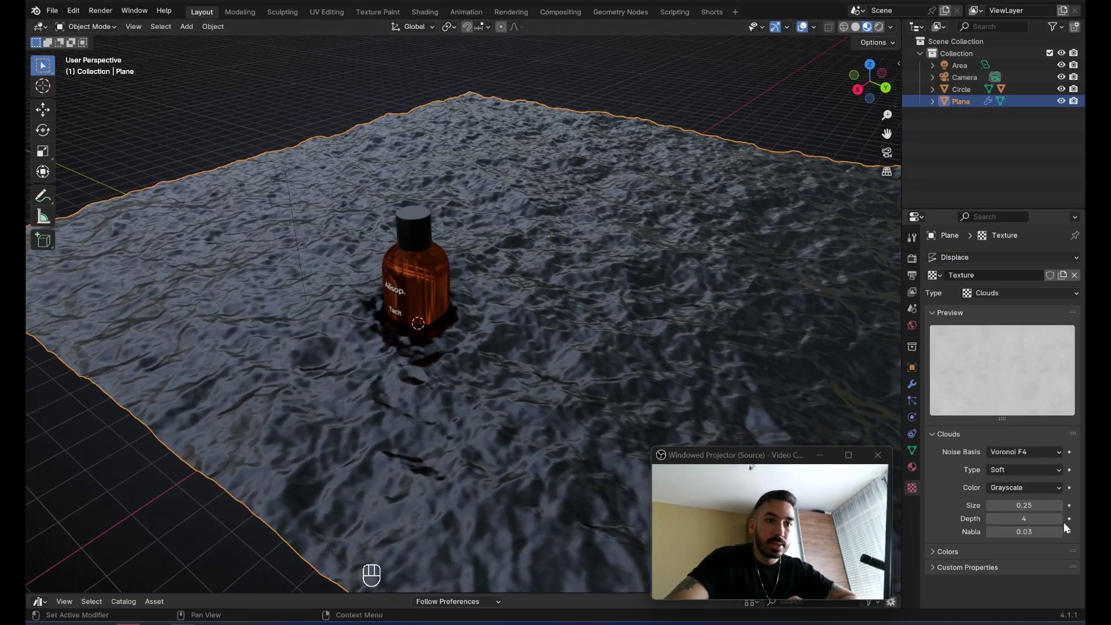
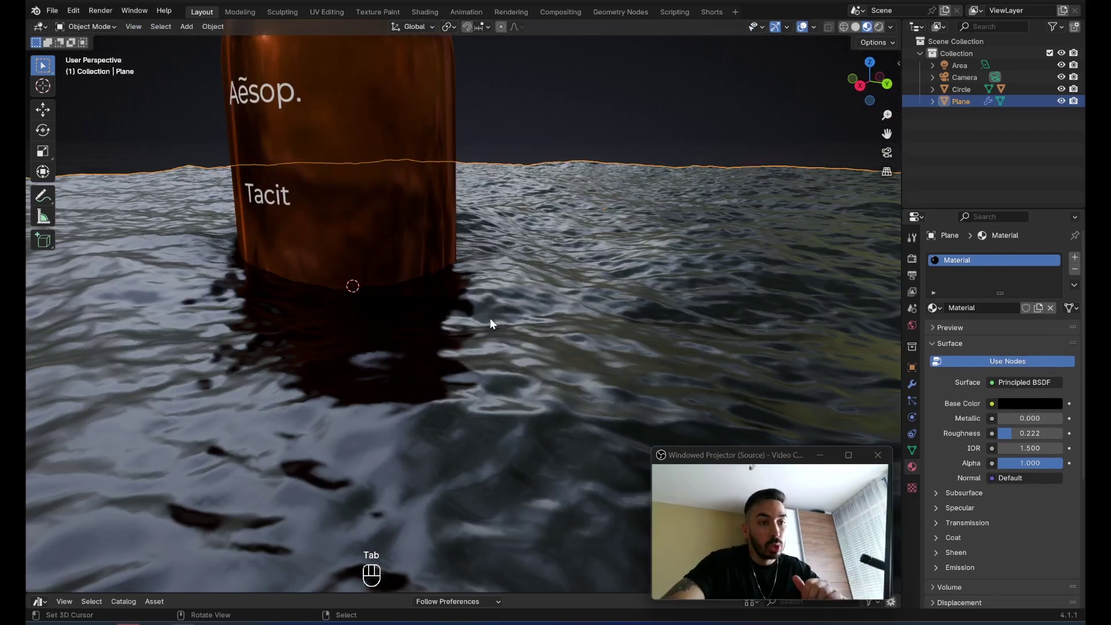
# Switch to the camera view and select the perfume bottle.
pyautogui.press('a')
pyautogui.moveTo(545, 316); pyautogui.dragTo(569, 299)
pyautogui.click(472, 243)
pyautogui.click(495, 263)
pyautogui.click(549, 292)
# Reposition and rotate the bottle above the water, saving the scene.
pyautogui.press('g')
pyautogui.click(585, 240)
pyautogui.press('ctrl+s')
pyautogui.press('KP_0')
pyautogui.press('r')
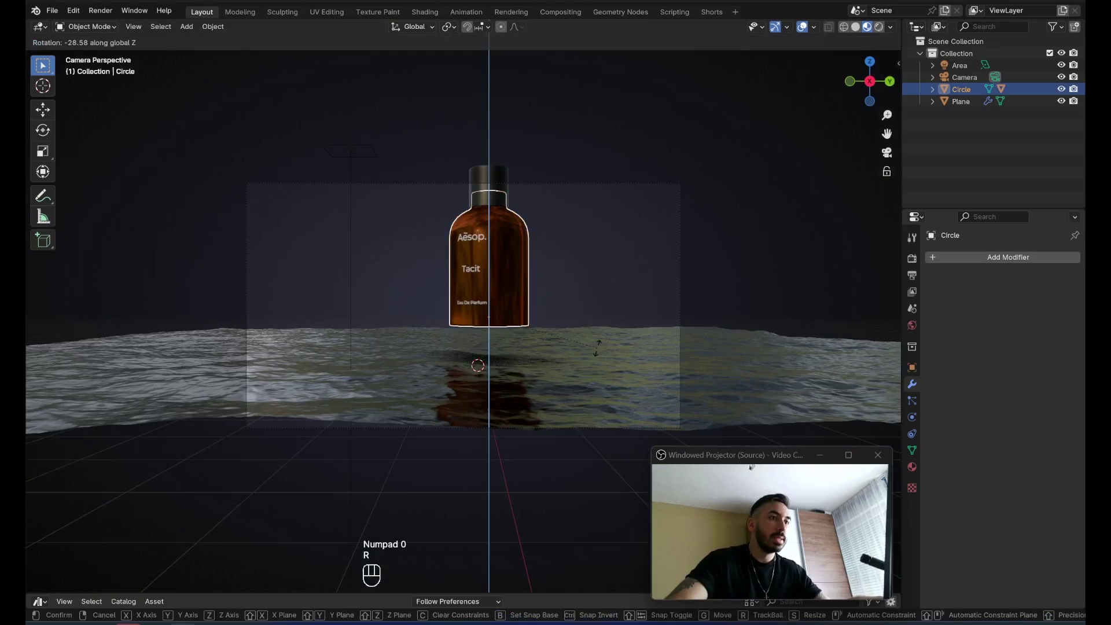
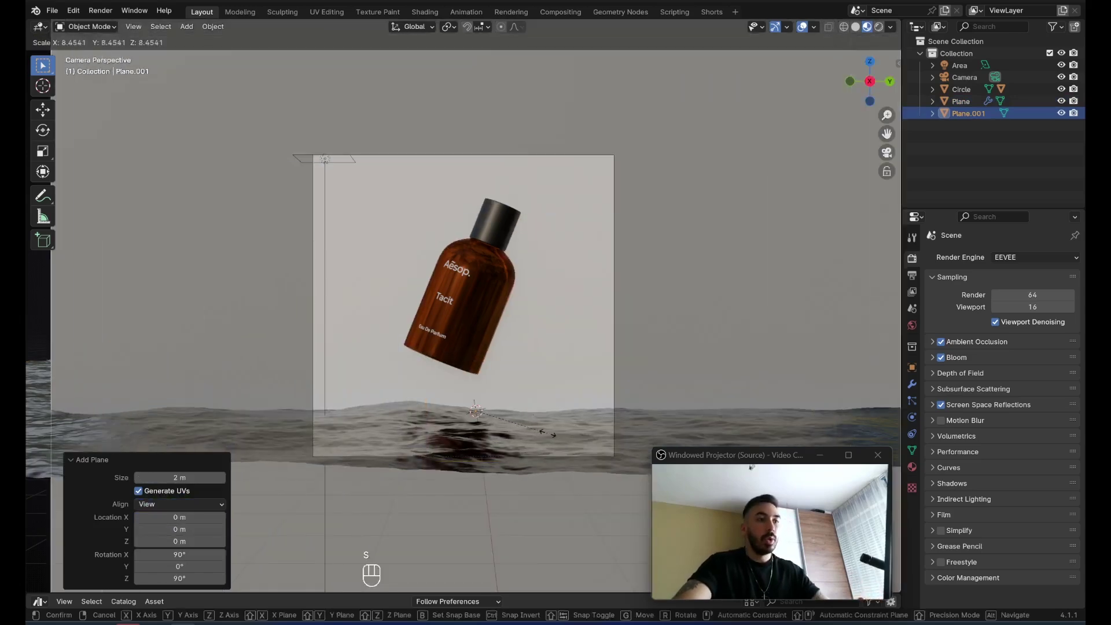
# Push the new backdrop plane behind the bottle and enlarge it to fill the frame.
pyautogui.press('g')
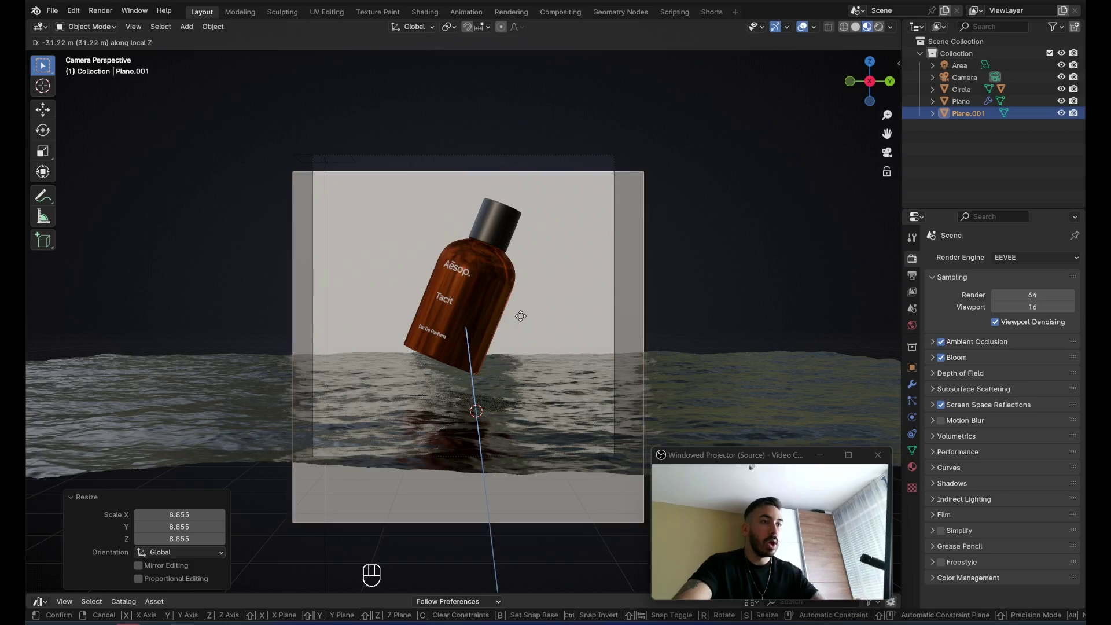
pyautogui.press('g')
pyautogui.press('s')
pyautogui.moveTo(452, 31); pyautogui.dragTo(478, 119)
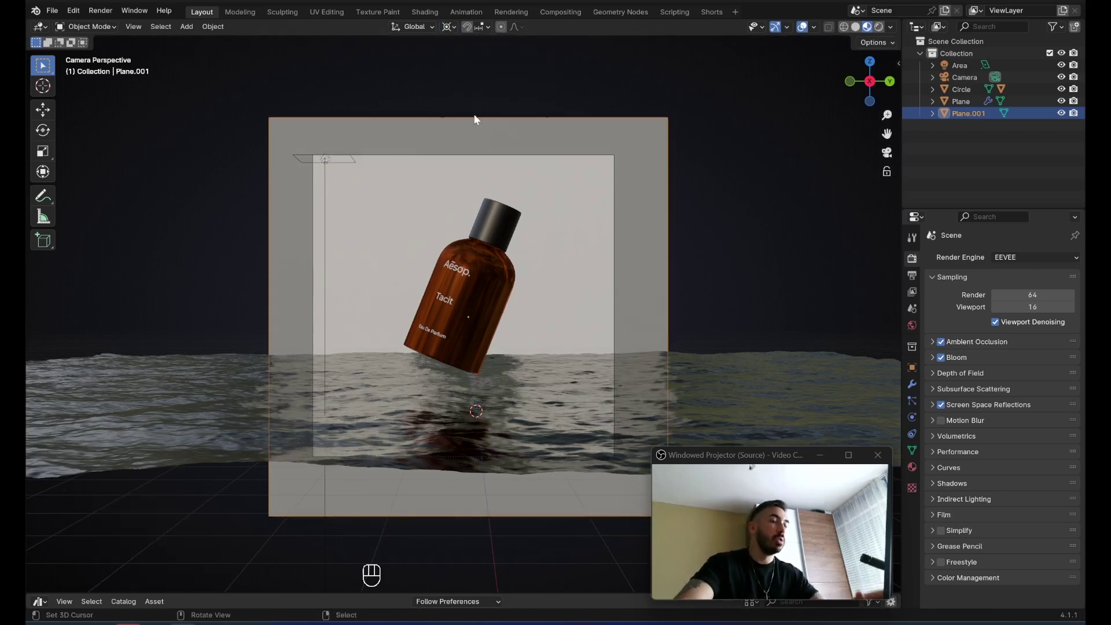
pyautogui.press('shift+s')
# Select the camera, tilt it slightly and raise it to reframe the bottle.
pyautogui.click(473, 156)
pyautogui.click(476, 160)
pyautogui.press('r')
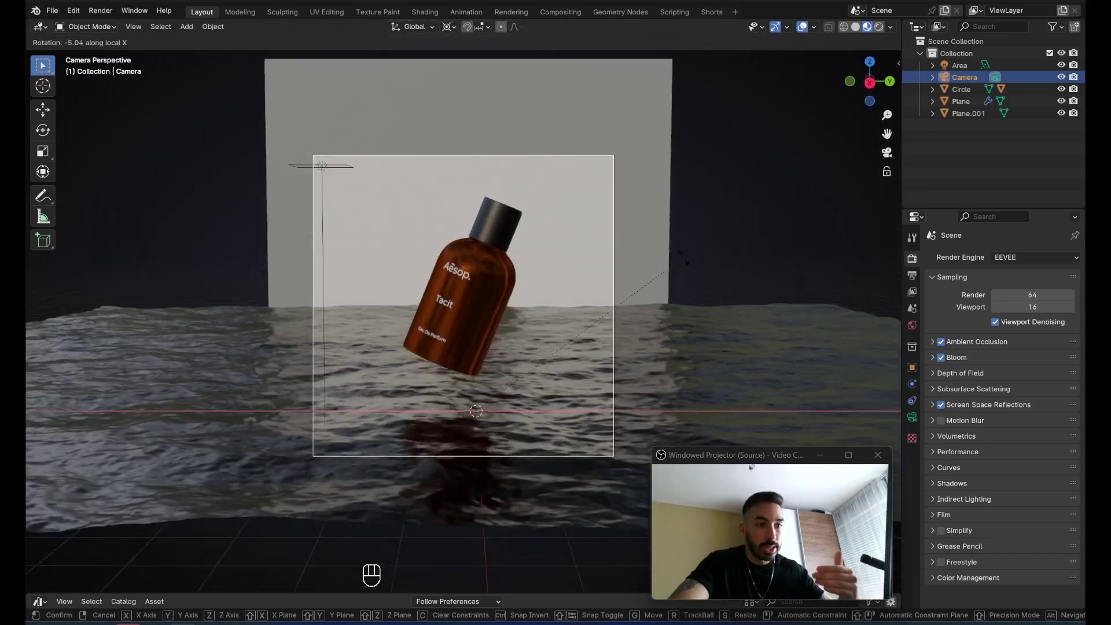
pyautogui.press('g')
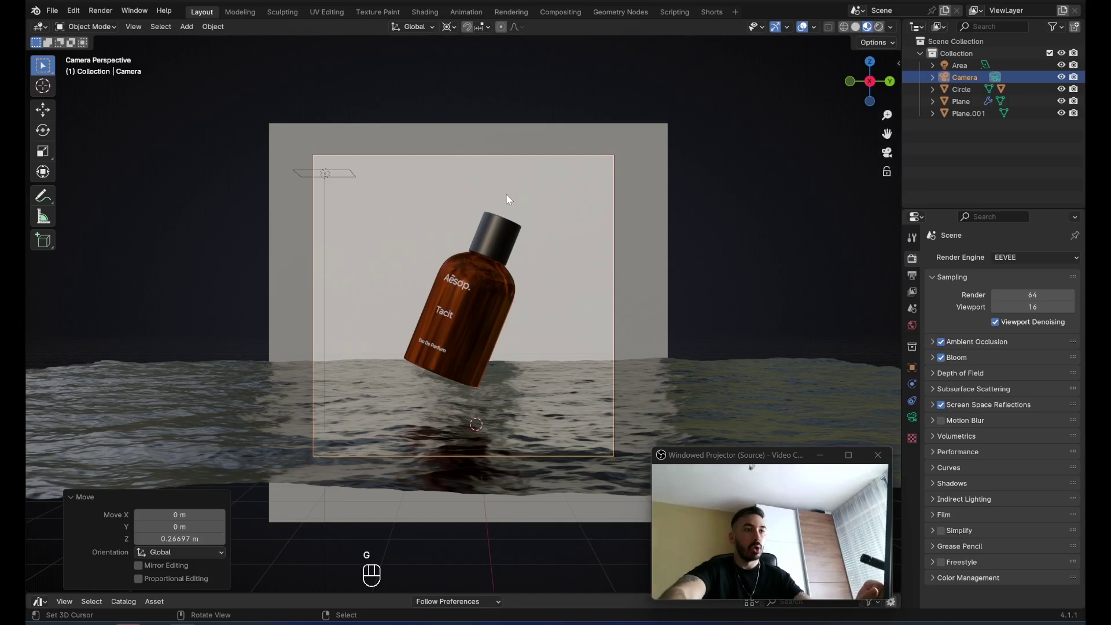
pyautogui.click(336, 176)
# Switch the render engine to Cycles for the rendered viewport preview.
pyautogui.moveTo(1034, 257); pyautogui.dragTo(1018, 300)
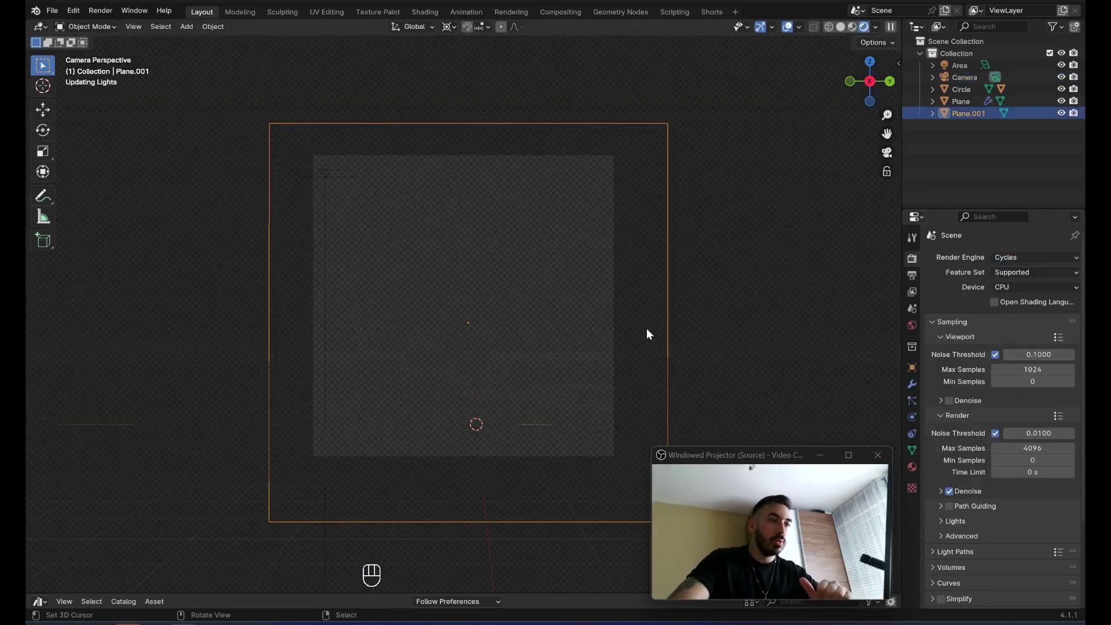
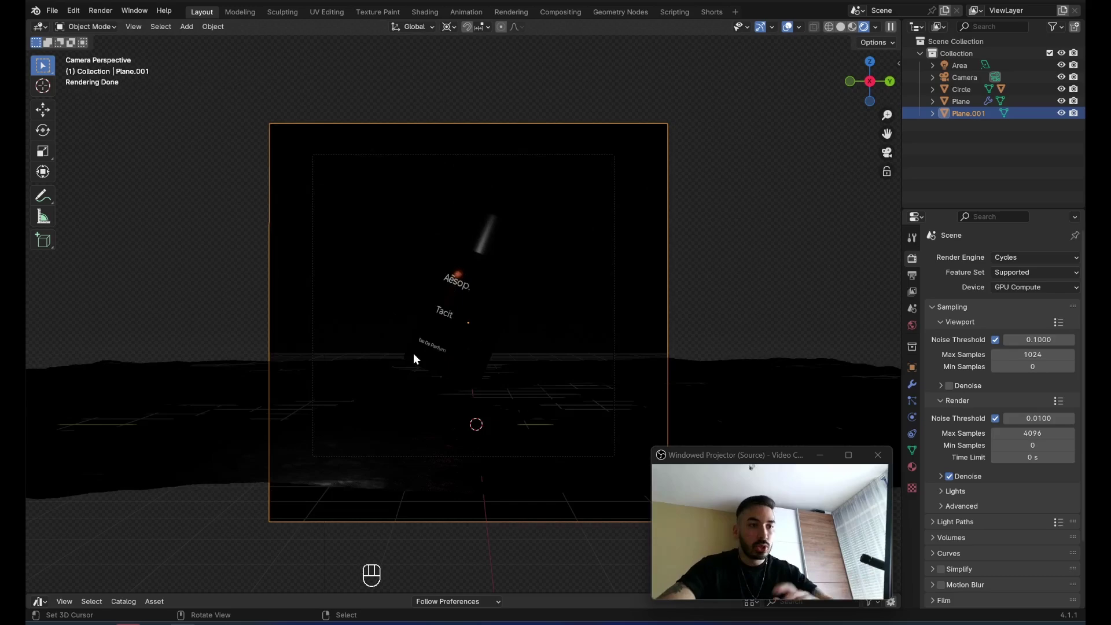
# Add an area light, lift and enlarge it, then turn it sideways and move it out beside the bottle.
pyautogui.press('shift+a')
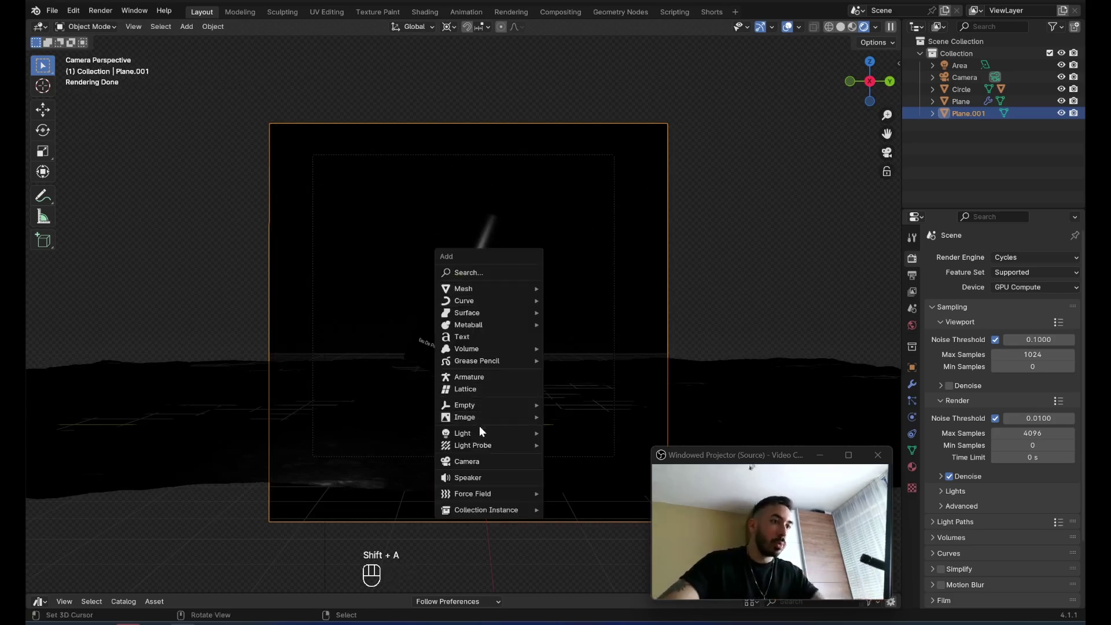
pyautogui.press('g')
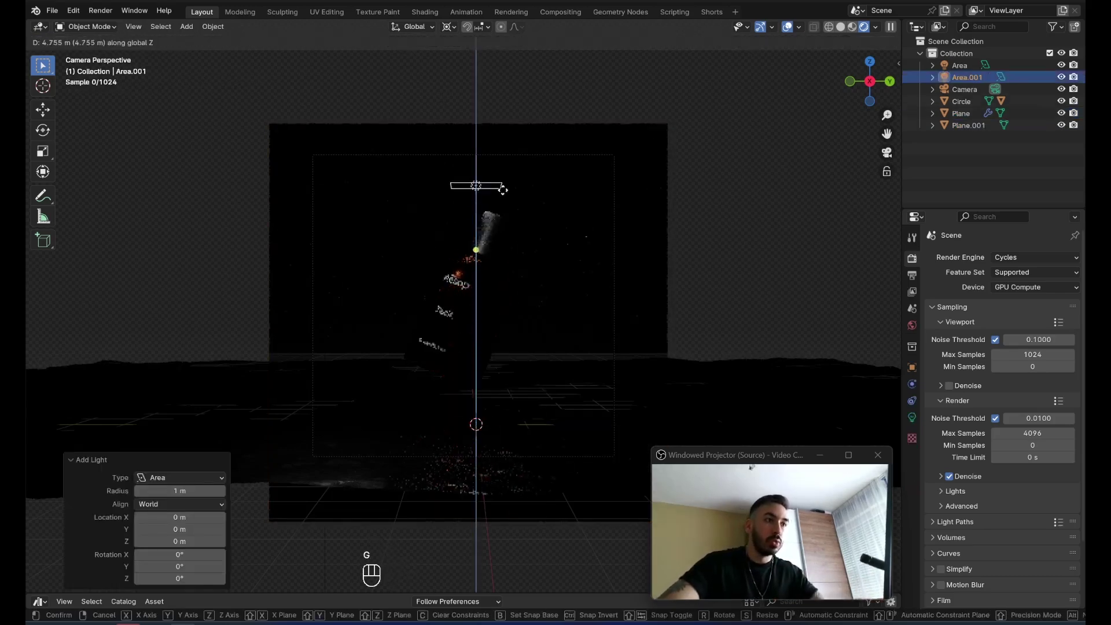
pyautogui.press('shift+s')
pyautogui.press('s')
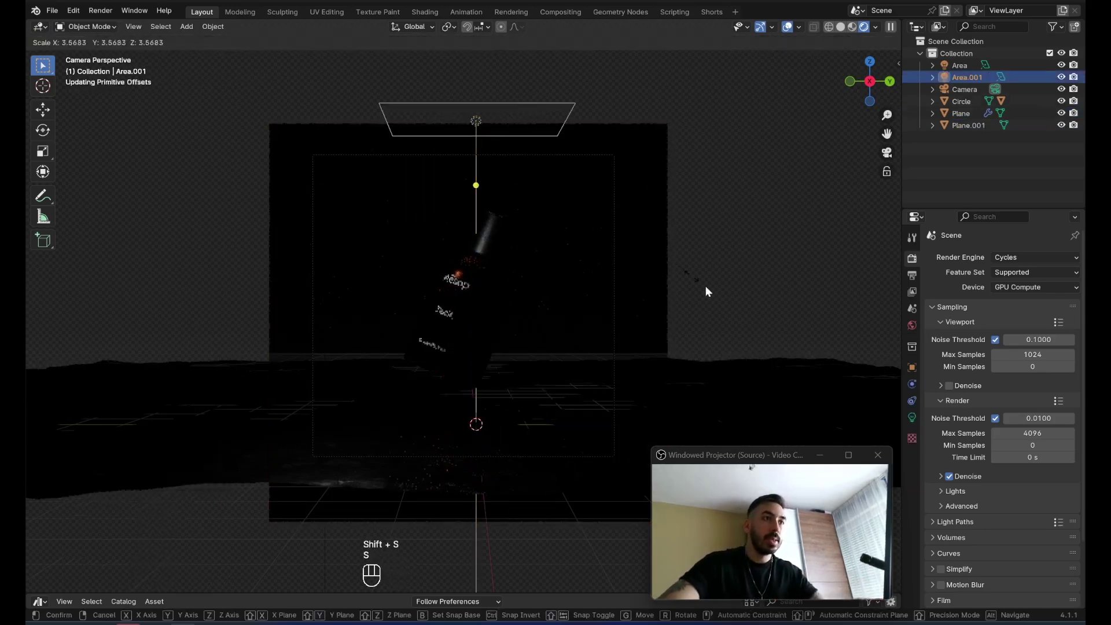
pyautogui.press('g')
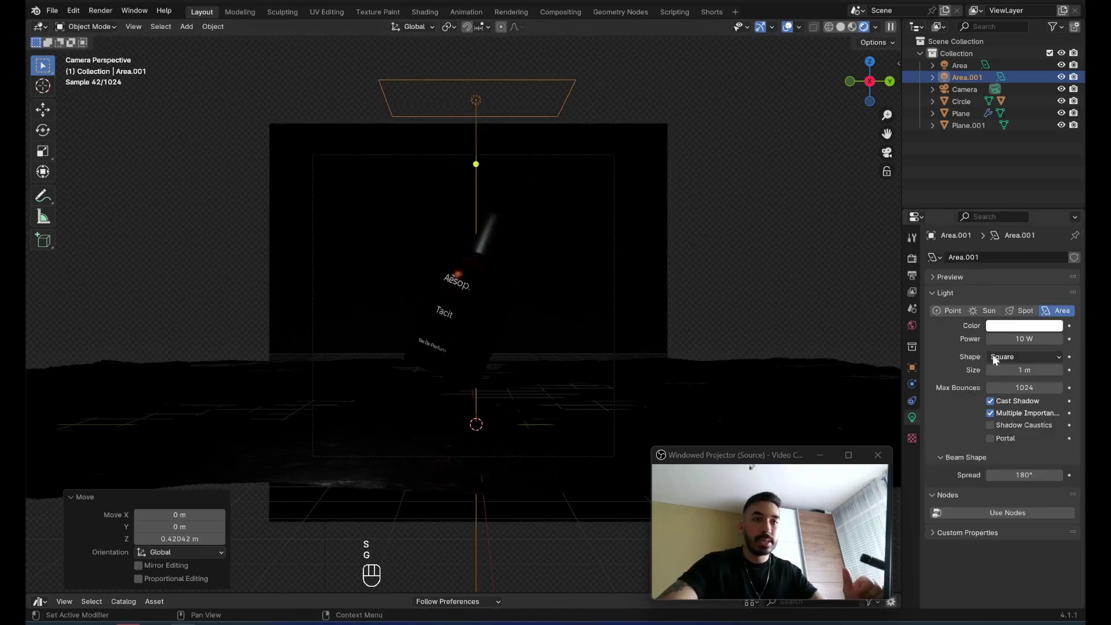
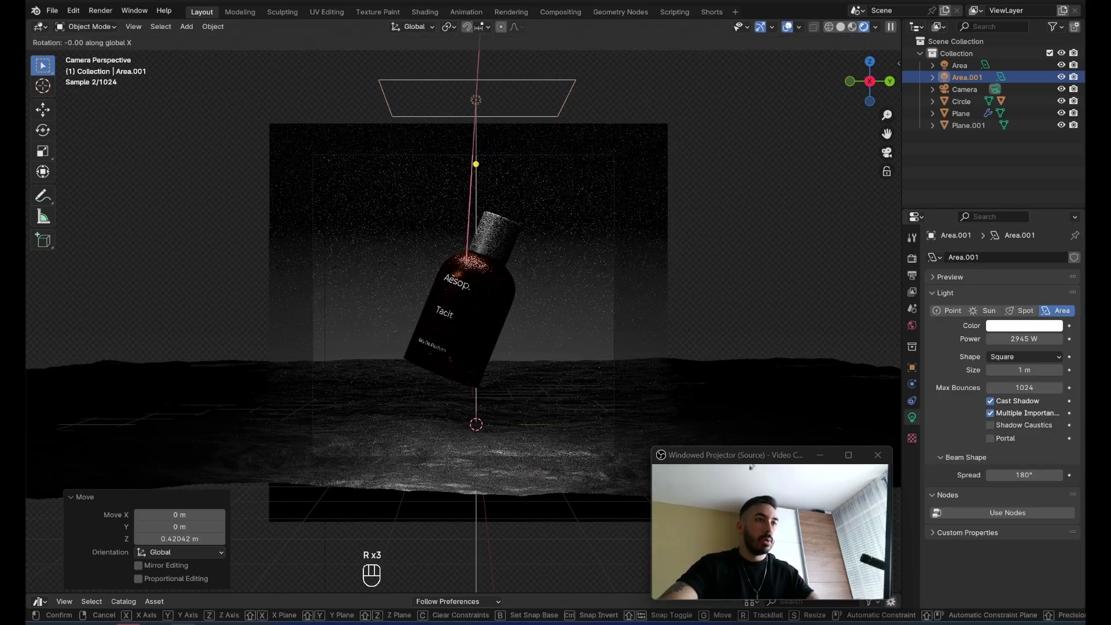
pyautogui.press('g')
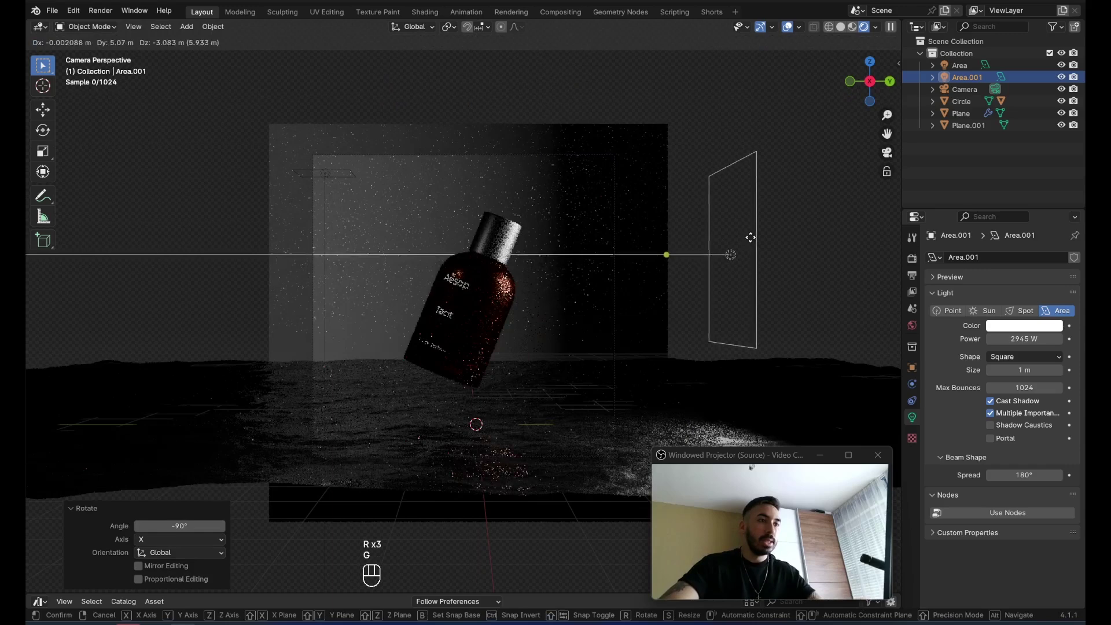
pyautogui.press('s')
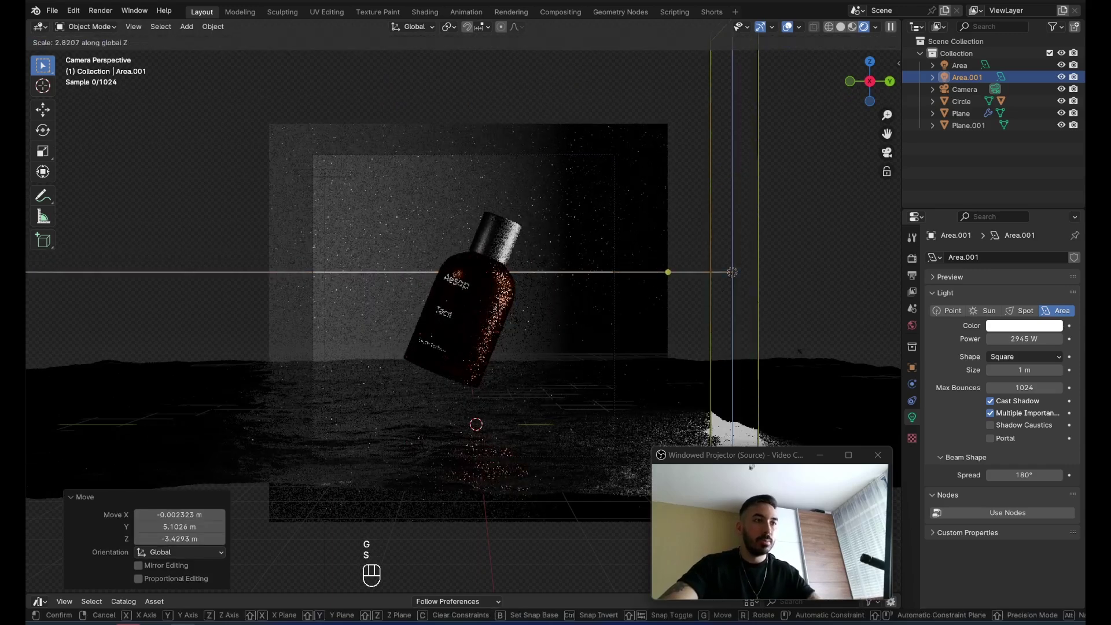
pyautogui.click(462, 67)
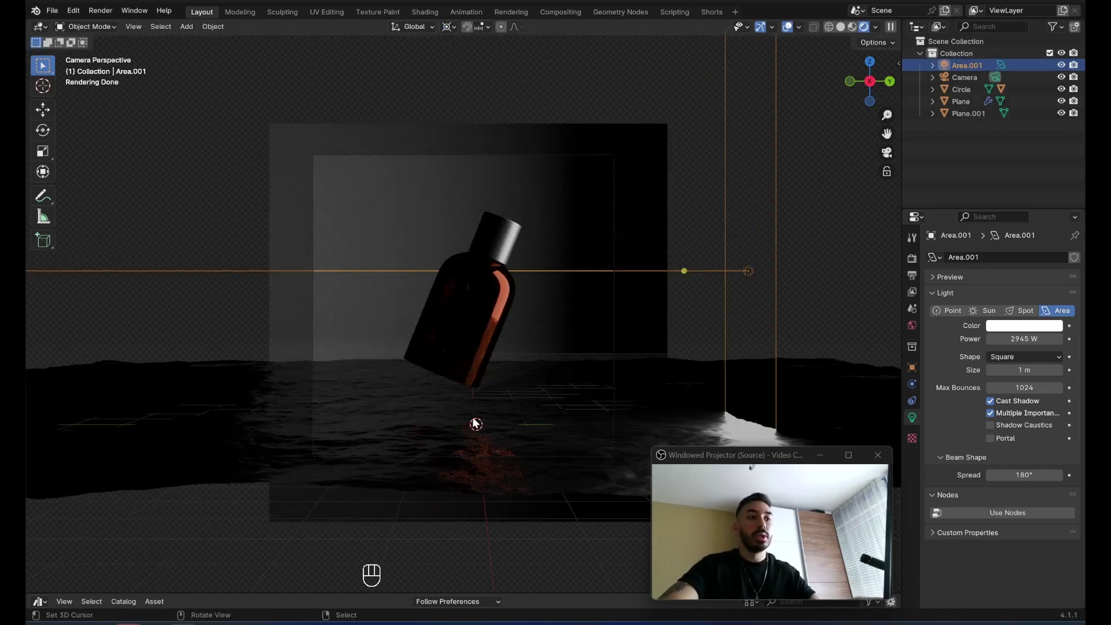
# Duplicate the area light, rotate it on Z, push it outward, stretch it tall and duplicate again.
pyautogui.moveTo(453, 29); pyautogui.dragTo(762, 350)
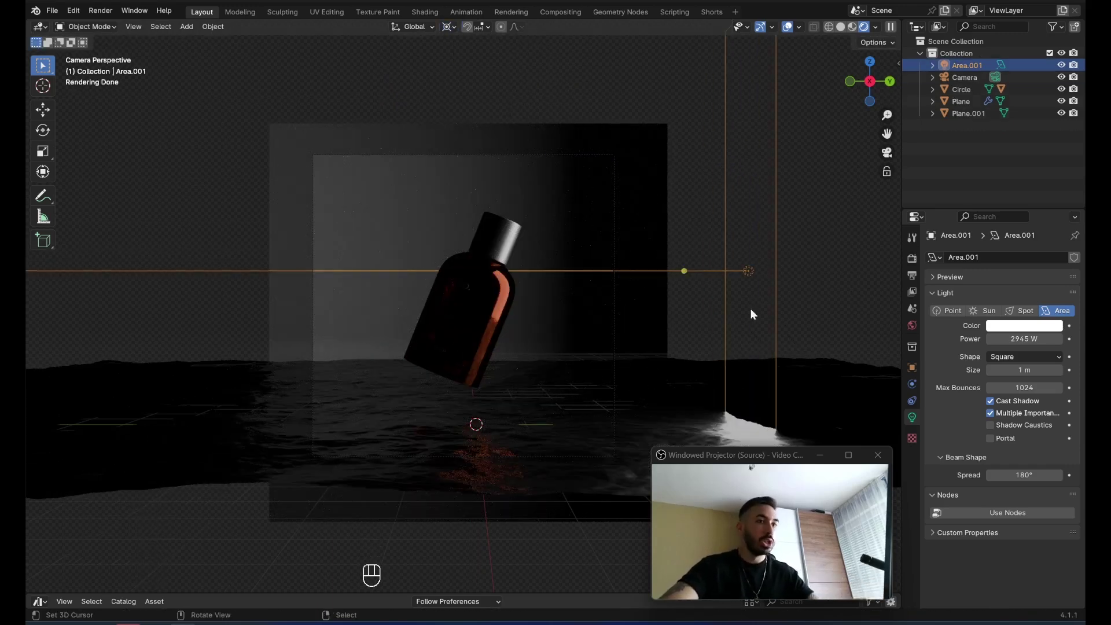
pyautogui.press('shift+d')
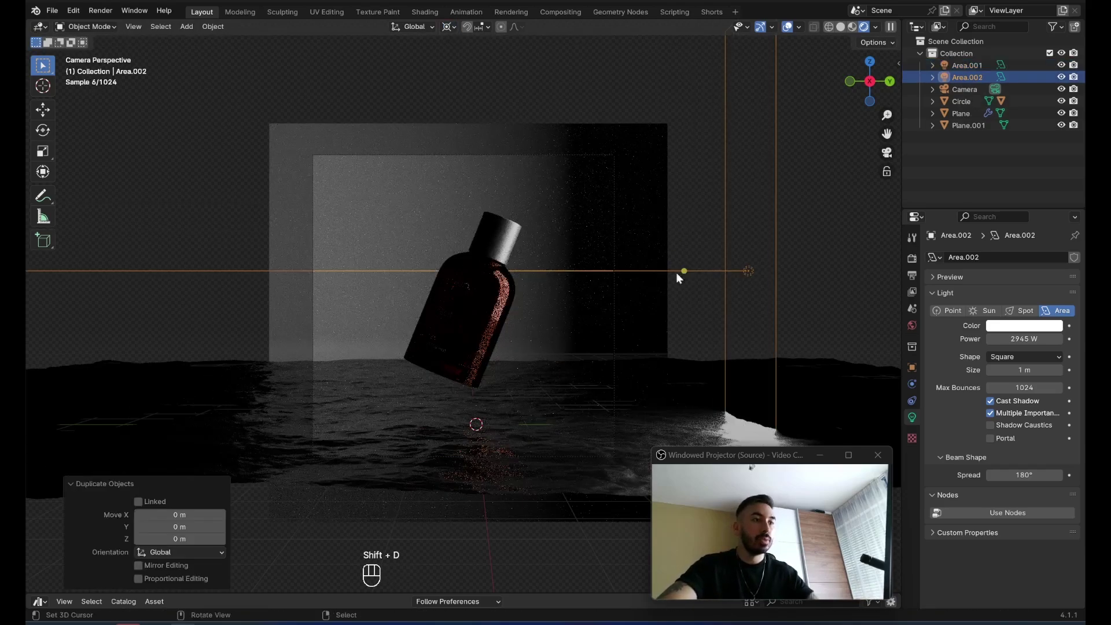
pyautogui.press('ctrl+z')
pyautogui.press('r')
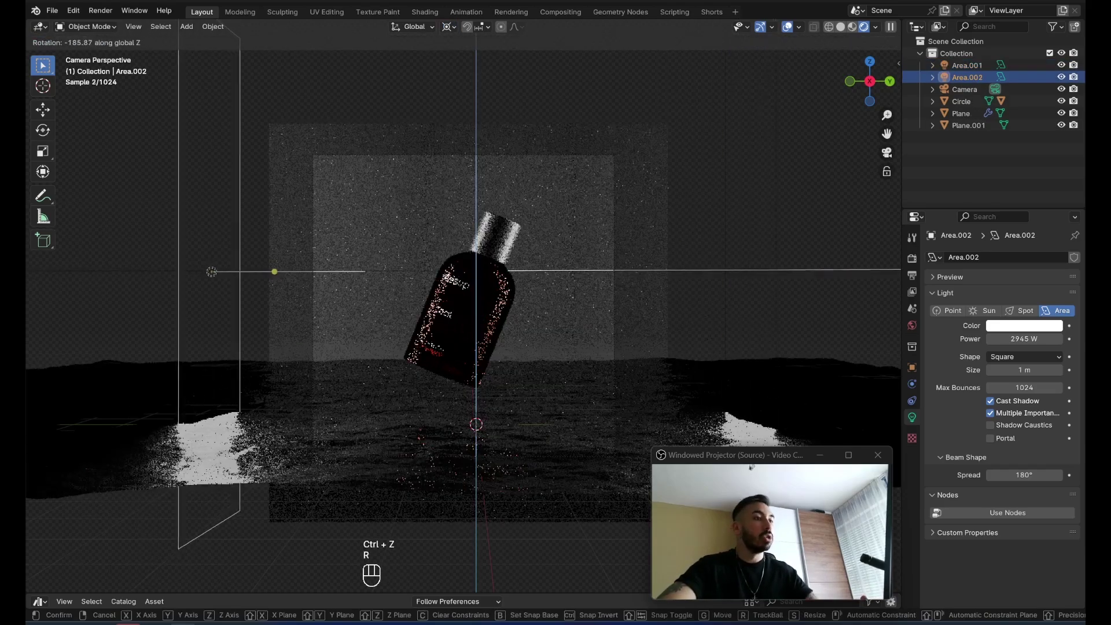
pyautogui.press('g')
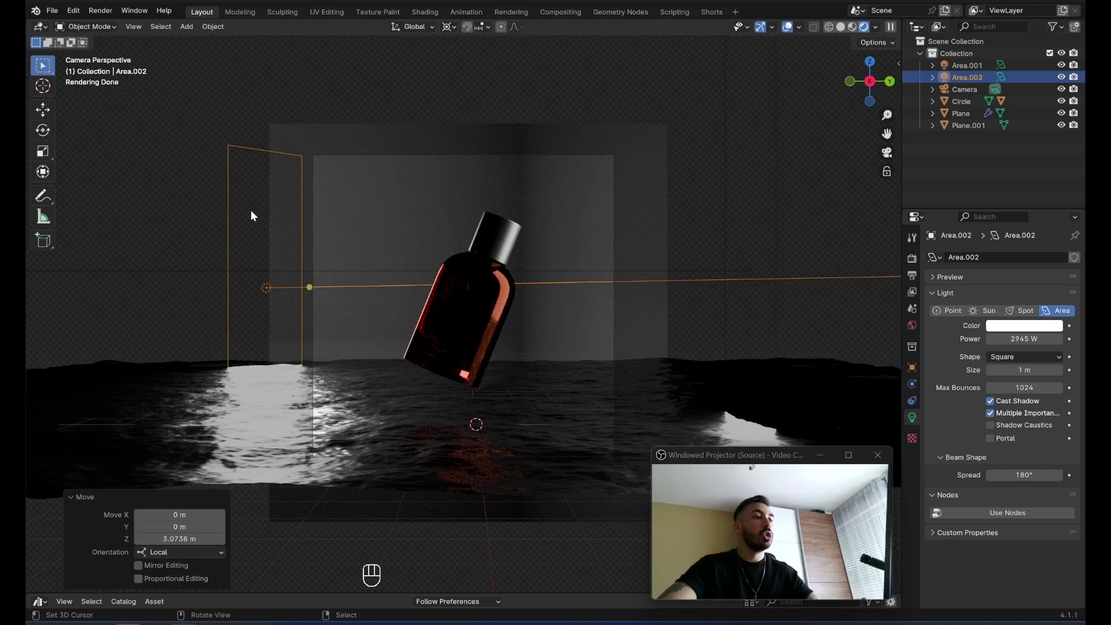
pyautogui.moveTo(316, 271); pyautogui.dragTo(312, 289)
pyautogui.press('KP_0')
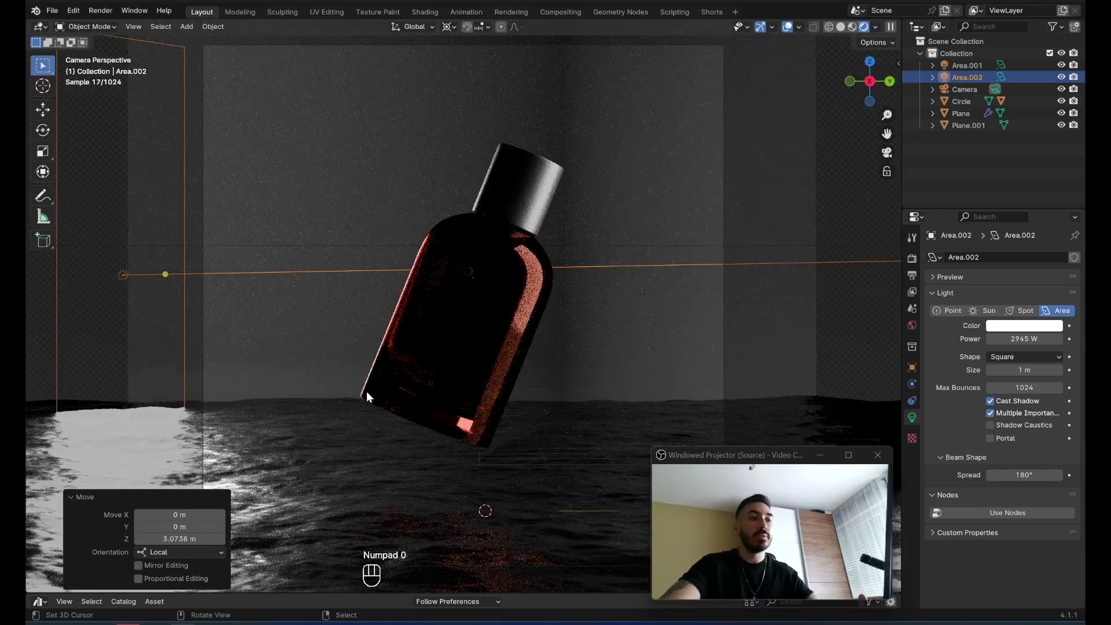
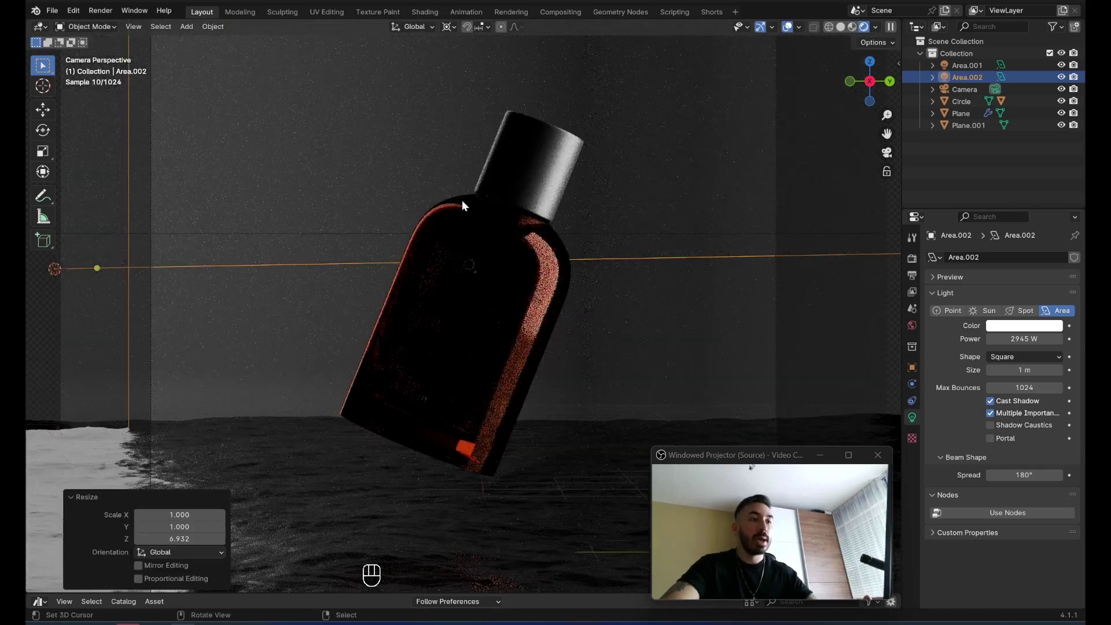
pyautogui.press('shift+s')
pyautogui.press('shift+d')
# Turn the copied light a quarter turn, move it to the bottle's left and rescale it to about 0.8 across.
pyautogui.press('r')
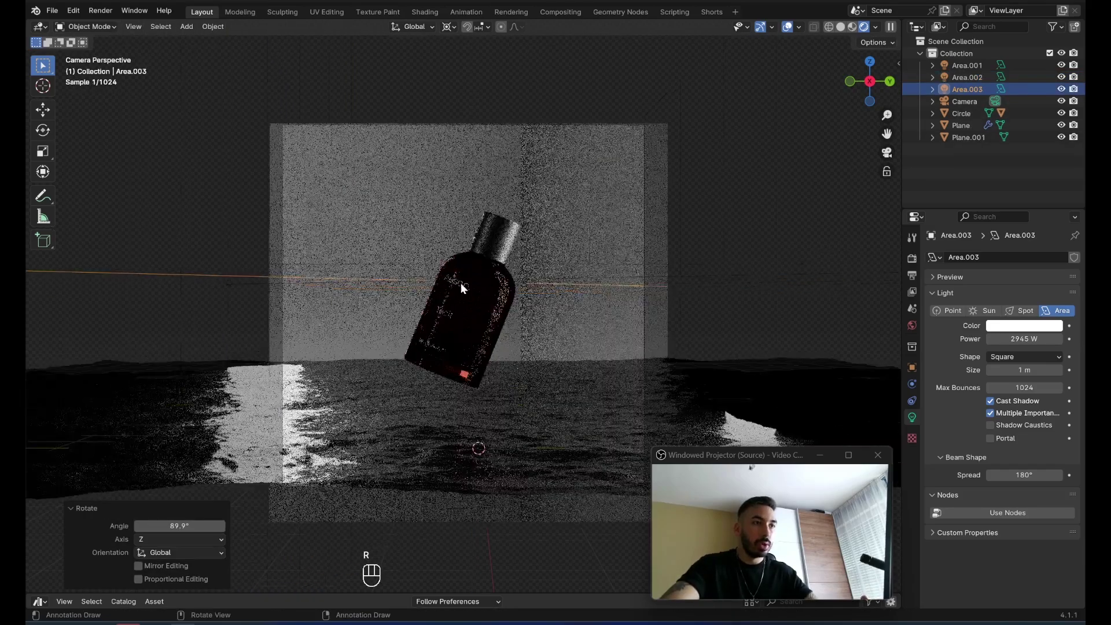
pyautogui.press('g')
pyautogui.press('r')
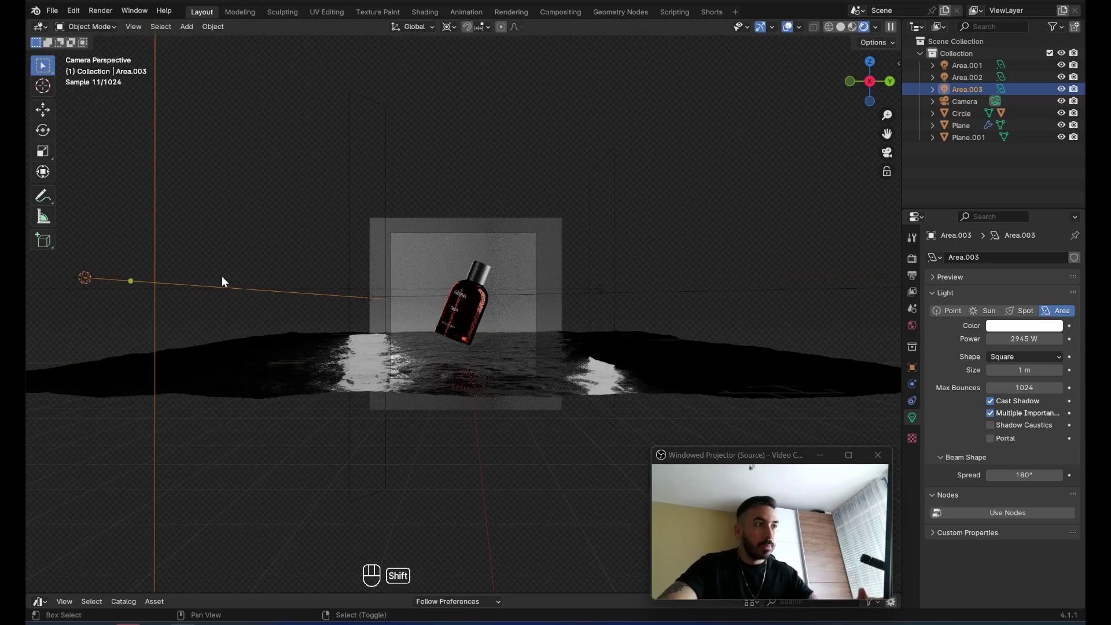
pyautogui.press('shift+s')
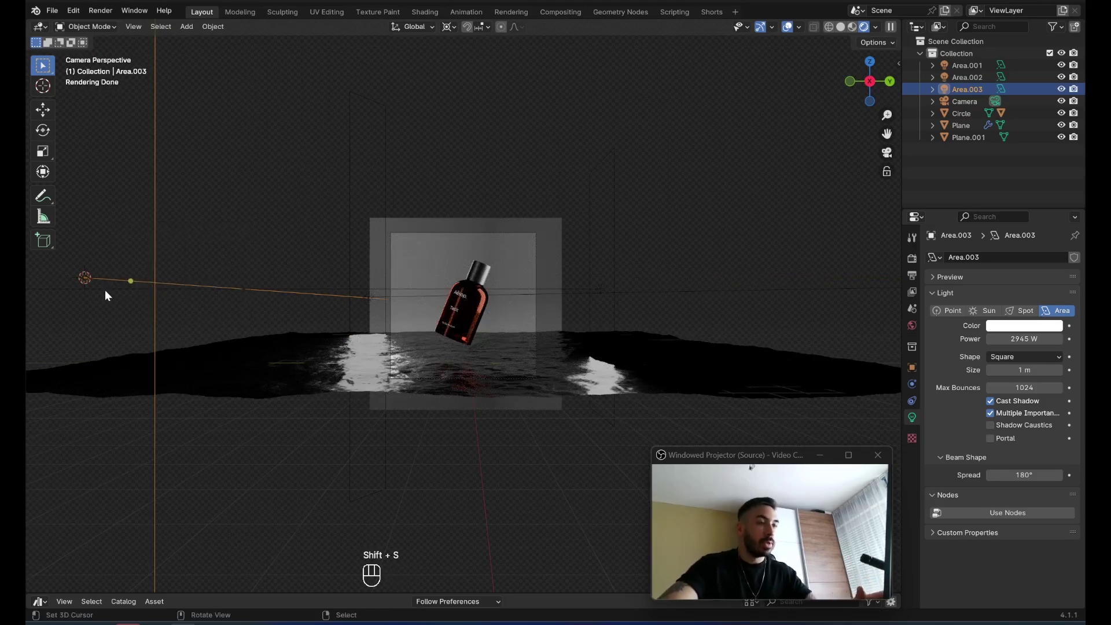
pyautogui.press('s')
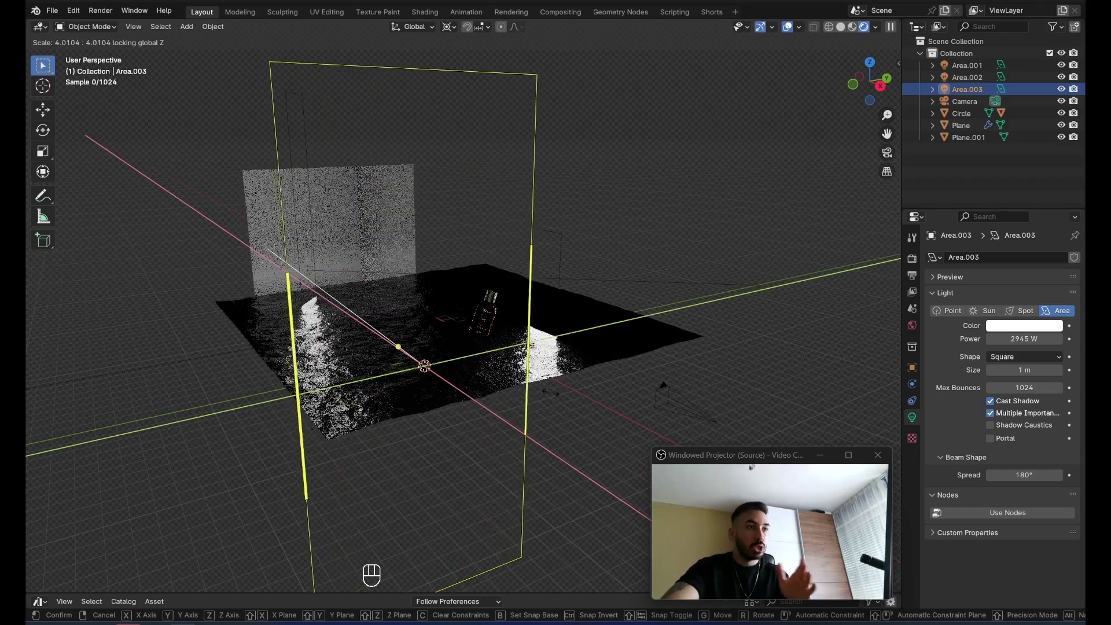
pyautogui.press('s')
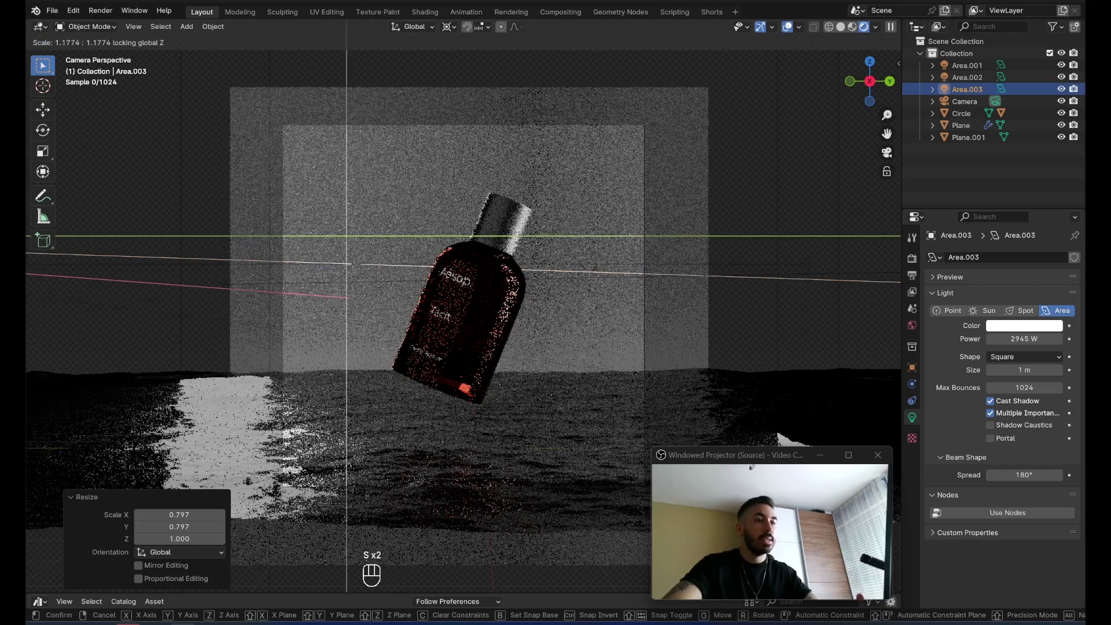
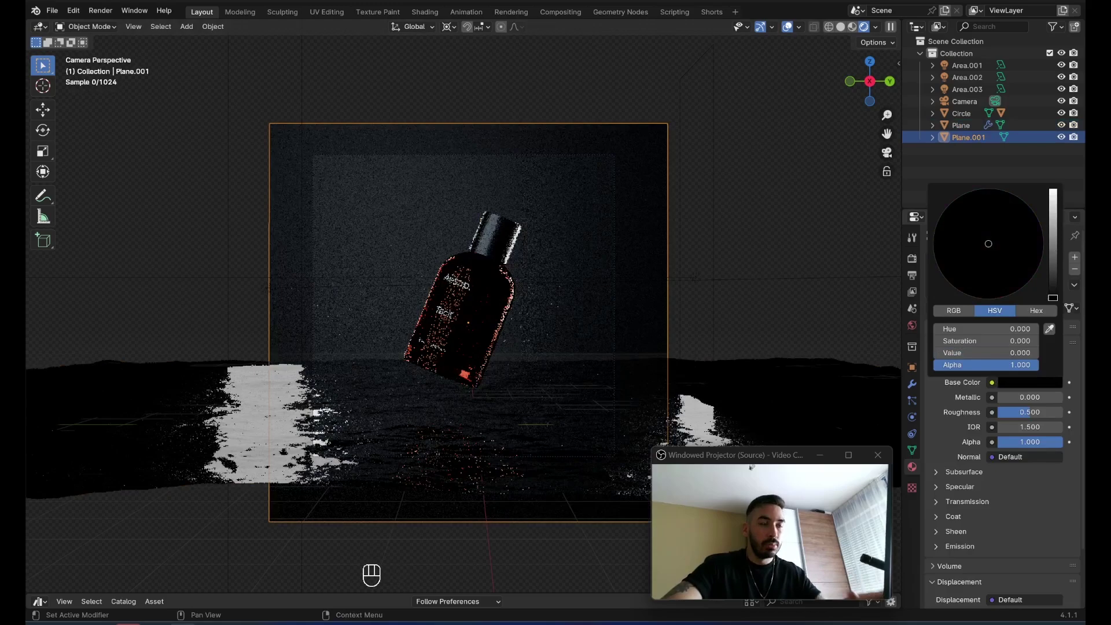
# Add an area light at the upper left, size and position it, and raise its power to about 2888 W.
pyautogui.click(294, 166)
pyautogui.press('shift+a')
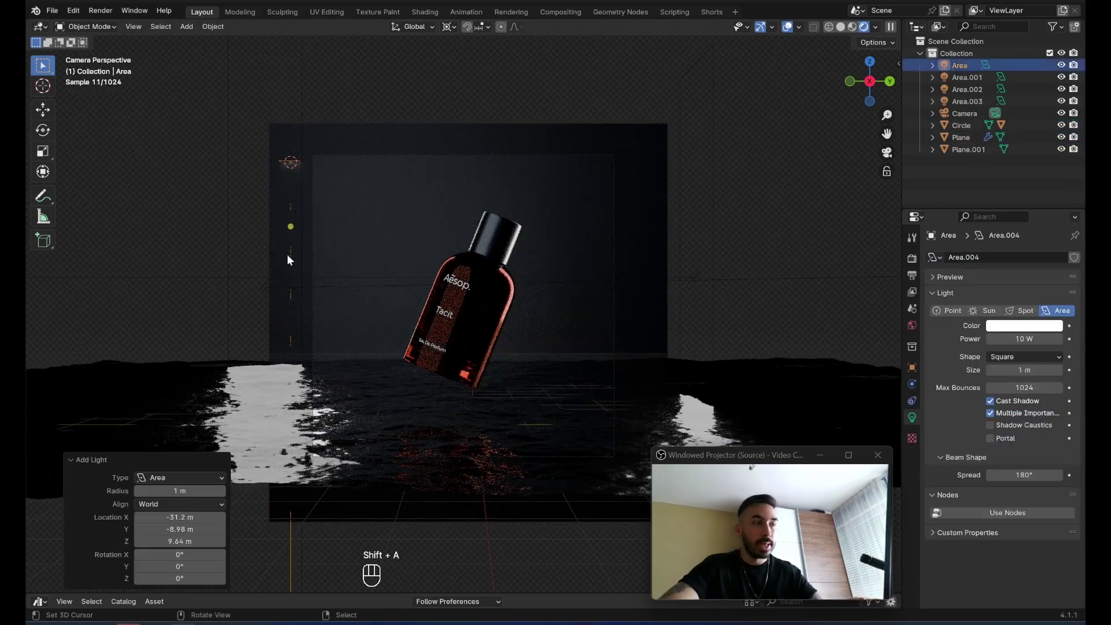
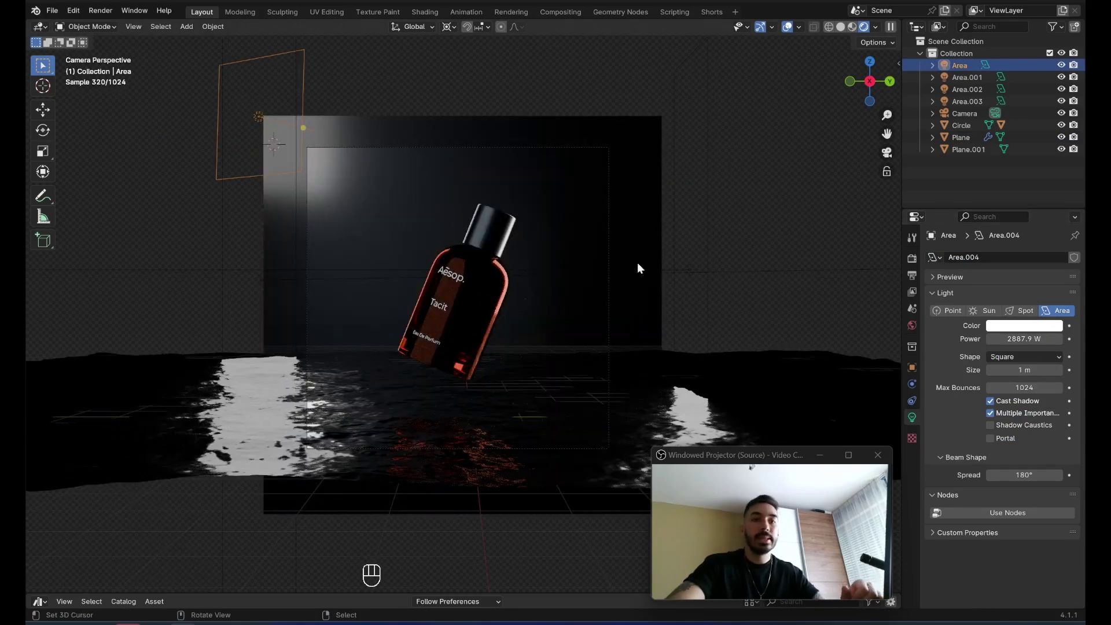
pyautogui.moveTo(1010, 360); pyautogui.dragTo(1011, 399)
pyautogui.press('s')
pyautogui.press('g')
pyautogui.press('s')
pyautogui.press('g')
pyautogui.click(485, 295)
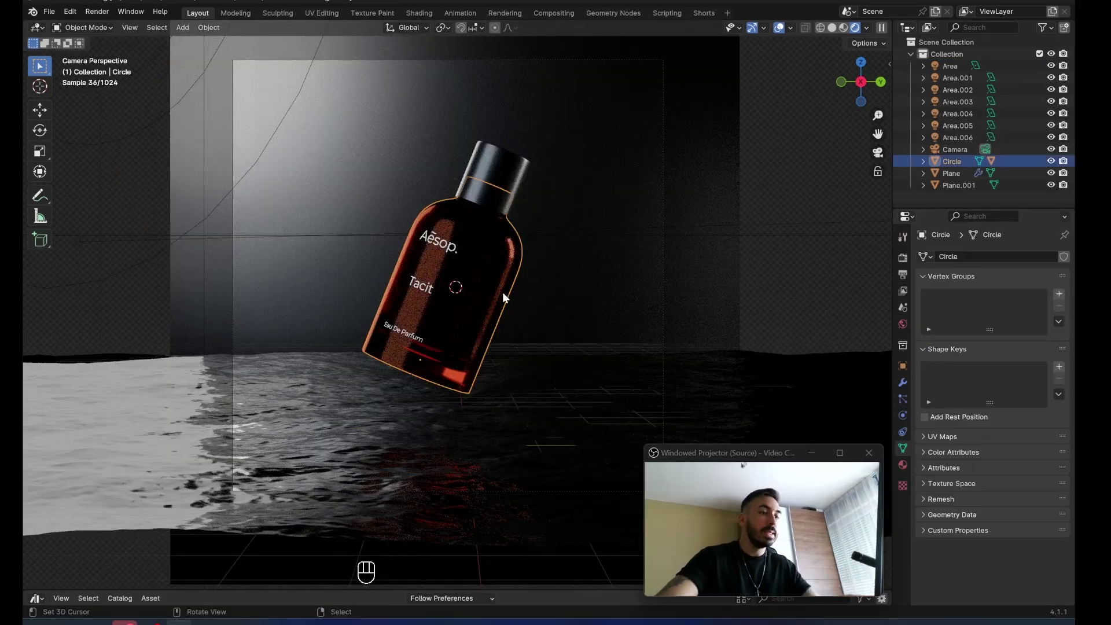
# Add another area light in front of the bottle, rotate and stretch it tall, and reposition it beside the bottle.
pyautogui.press('shift+s')
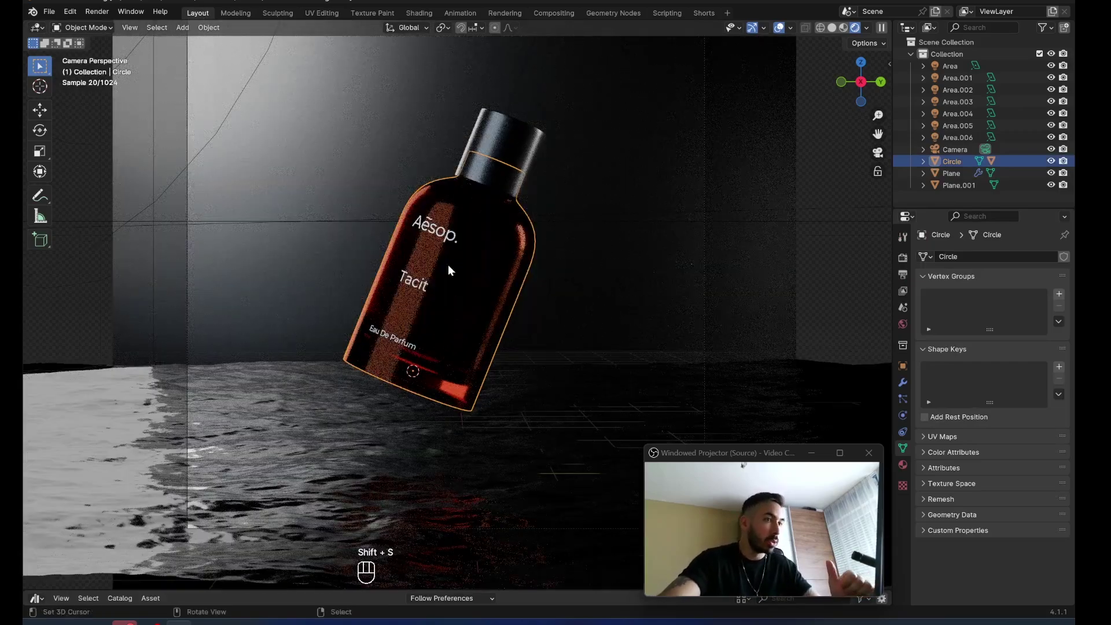
pyautogui.press('ctrl+z')
pyautogui.press('shift+a')
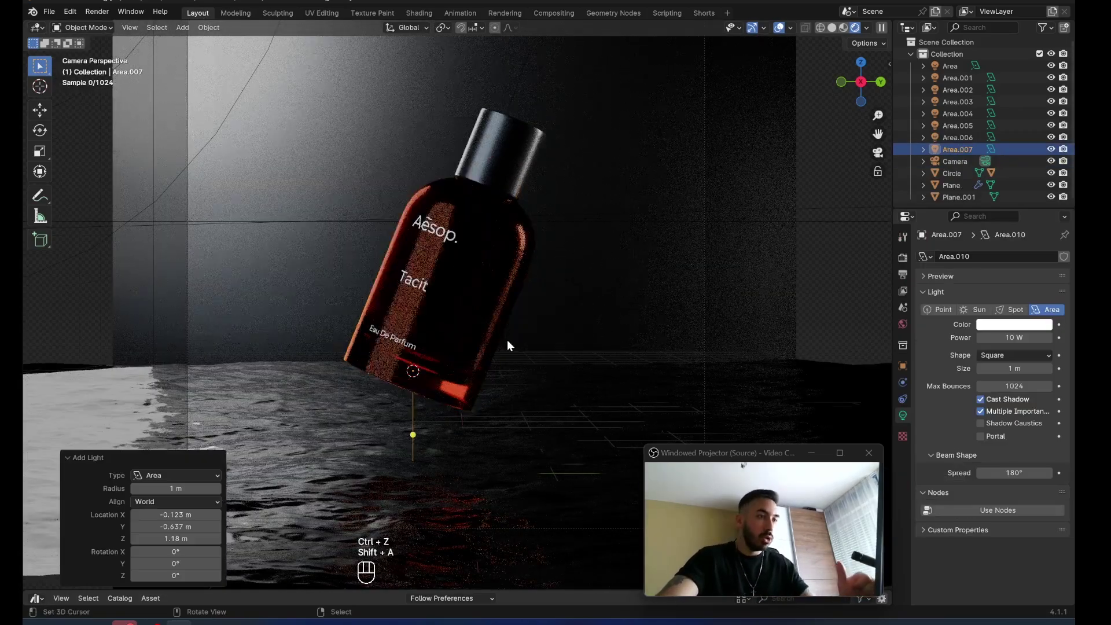
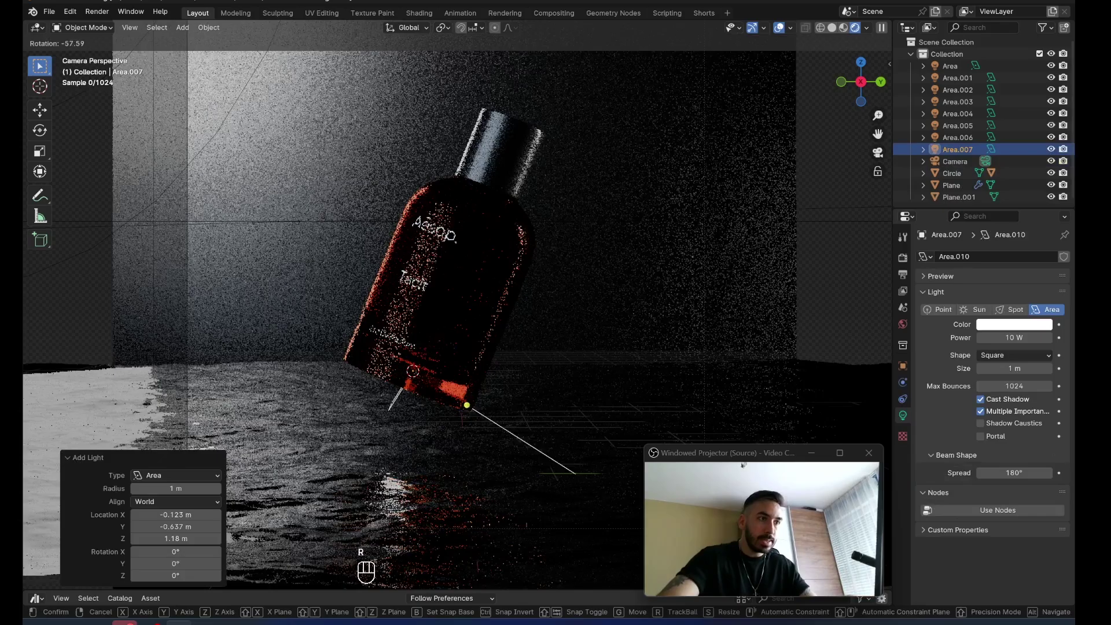
pyautogui.press('g')
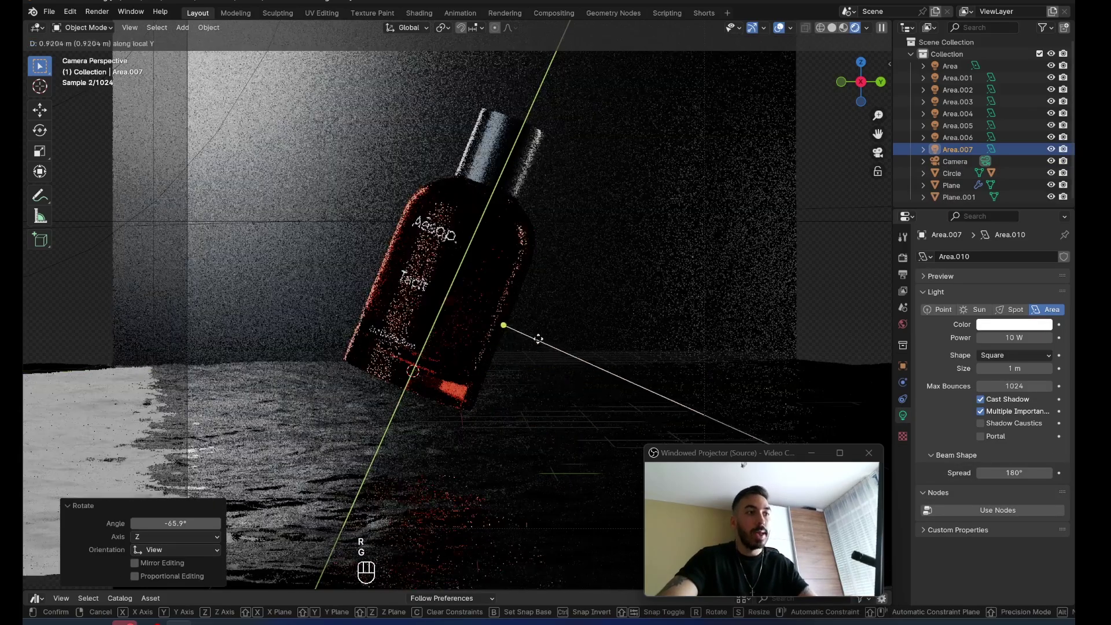
pyautogui.press('r')
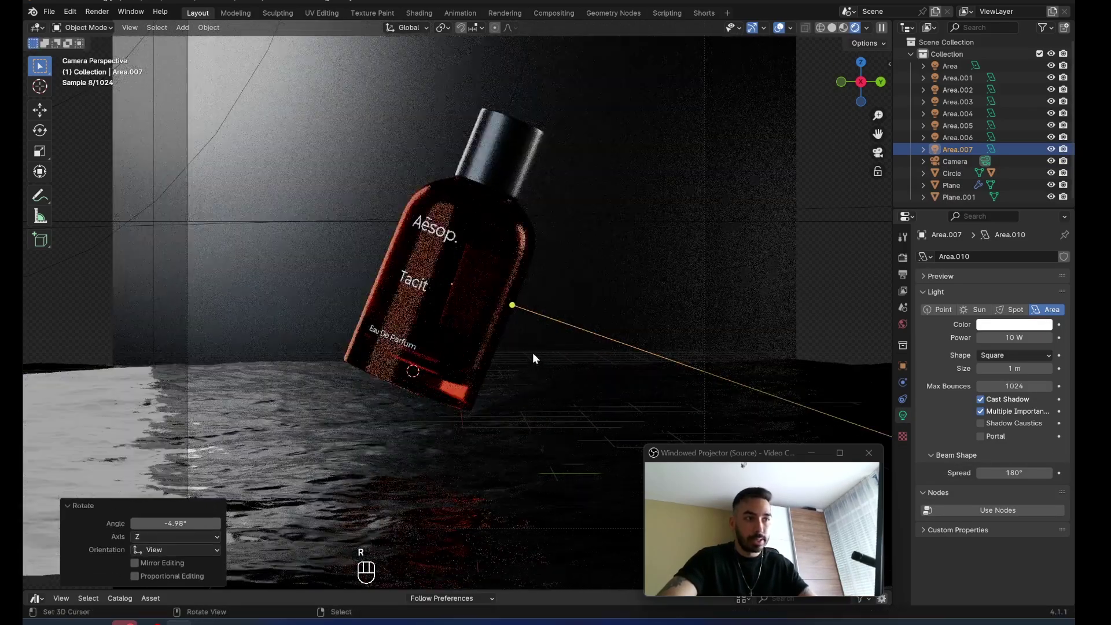
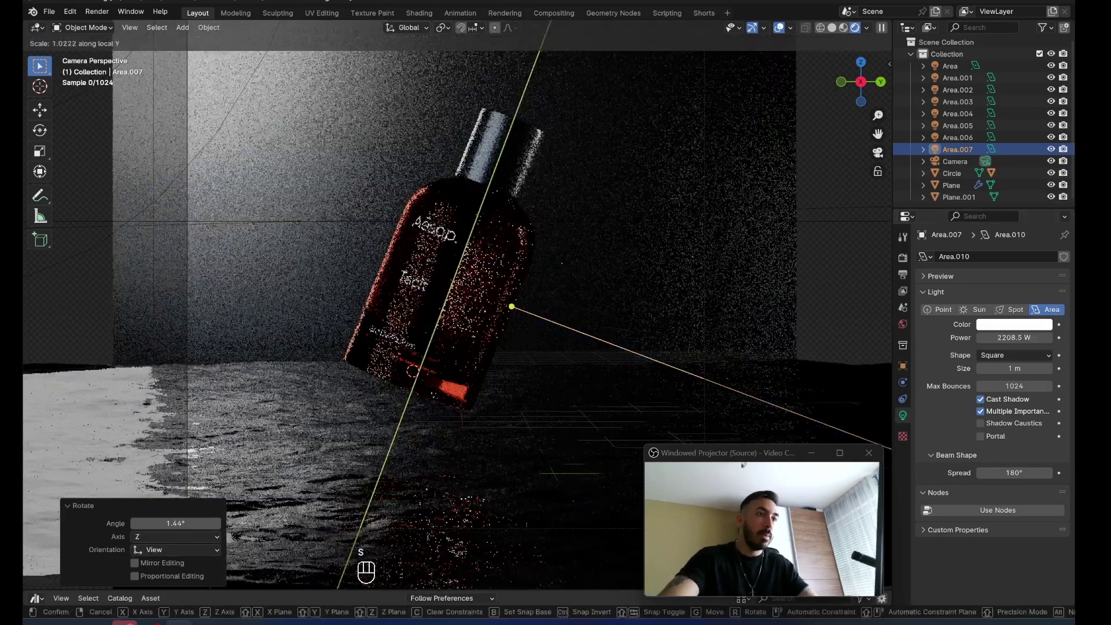
pyautogui.press('r')
pyautogui.press('r')
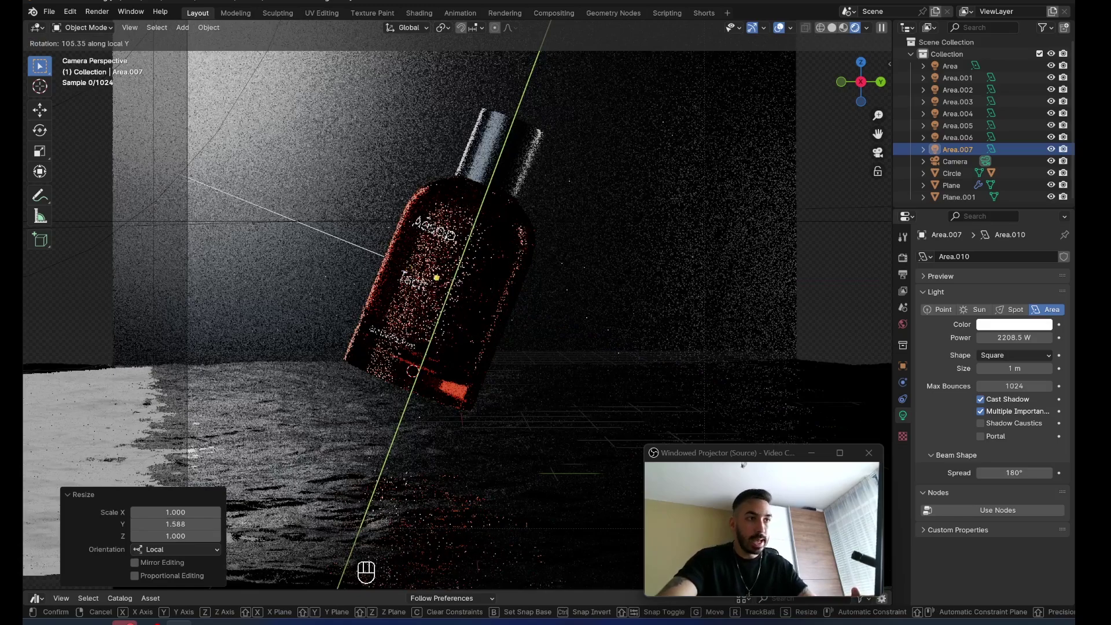
pyautogui.press('g')
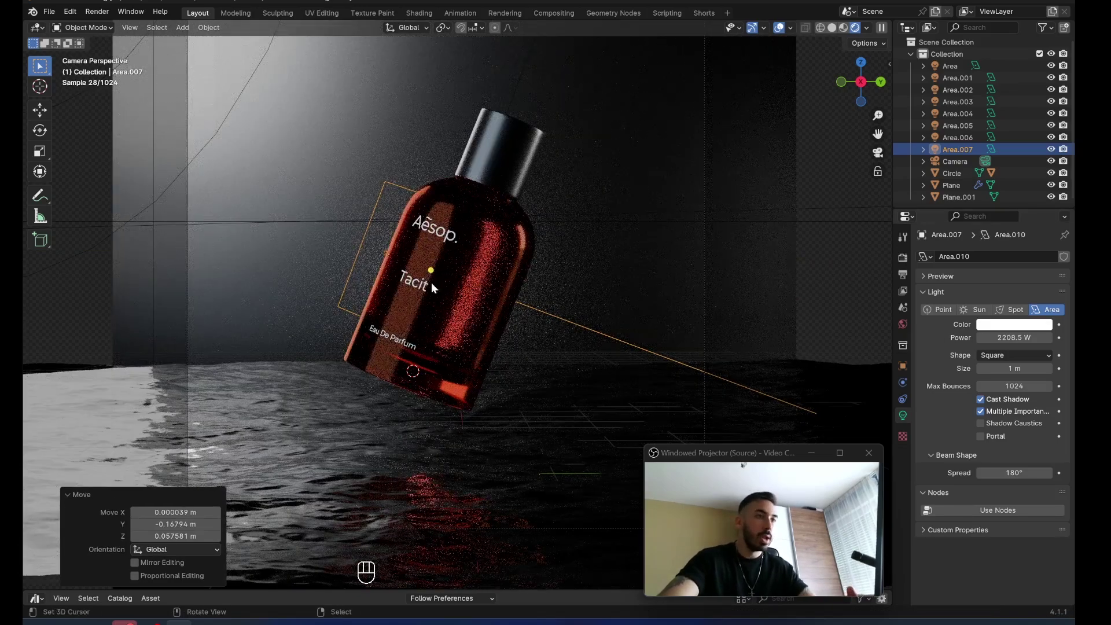
# Nudge one area light about 0.2 m, then select the camera and expand its depth-of-field settings.
pyautogui.click(422, 283)
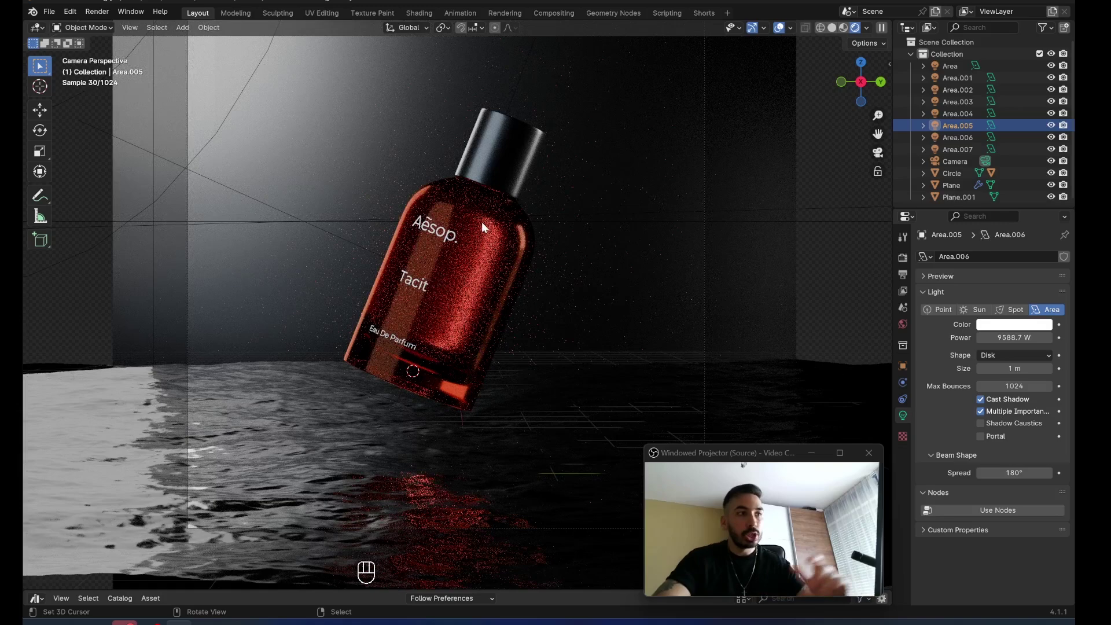
pyautogui.press('g')
pyautogui.middleClick(534, 346)
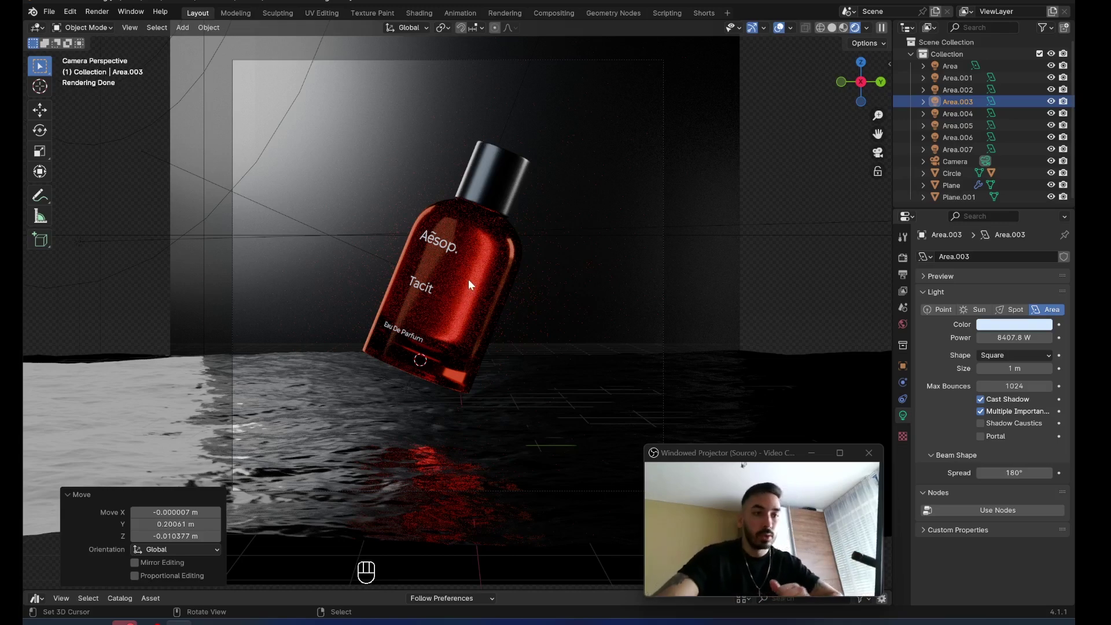
pyautogui.click(589, 116)
pyautogui.click(597, 106)
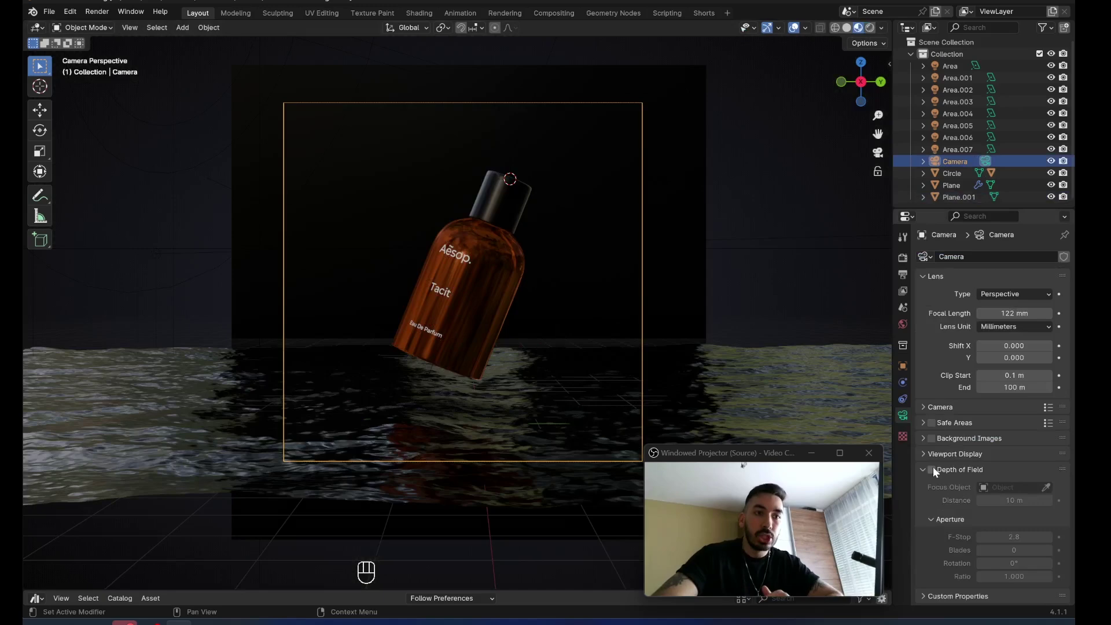